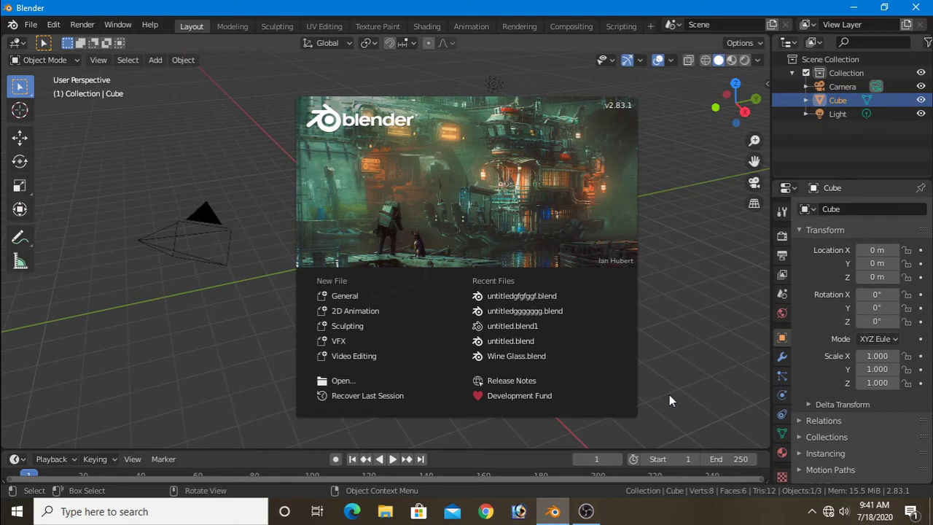
Step: From front view, flatten the default cube into a slab and lower it below the centre
{"action": "key", "text": "KP_1"}
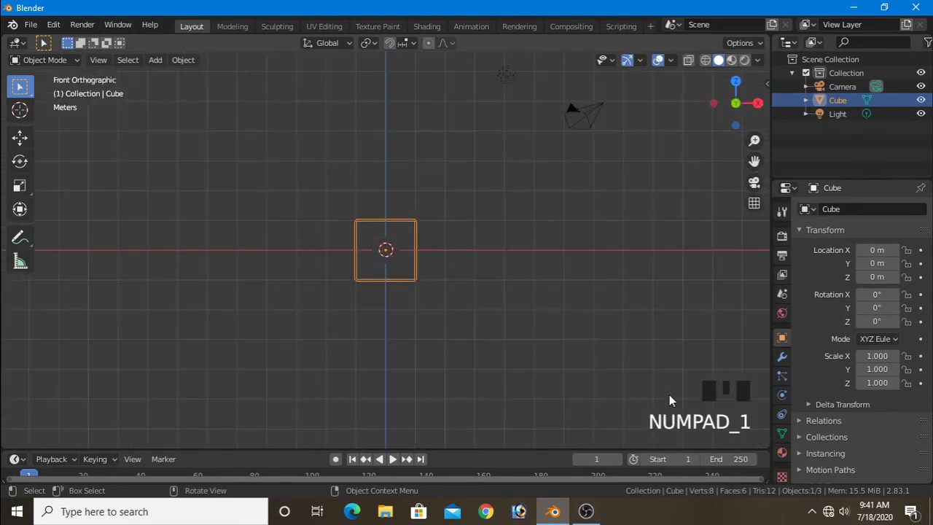
{"action": "key", "text": "Tab"}
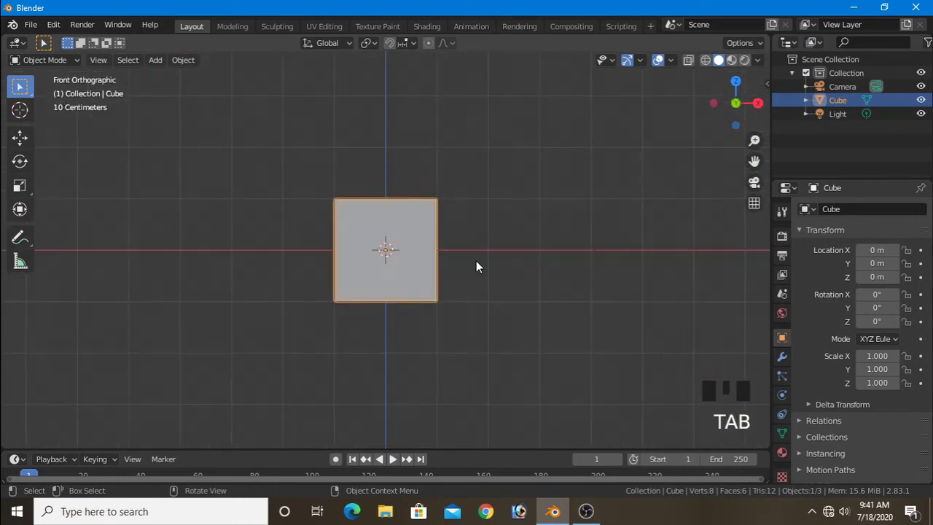
{"action": "key", "text": "s"}
{"action": "key", "text": "Tab"}
{"action": "key", "text": "g"}
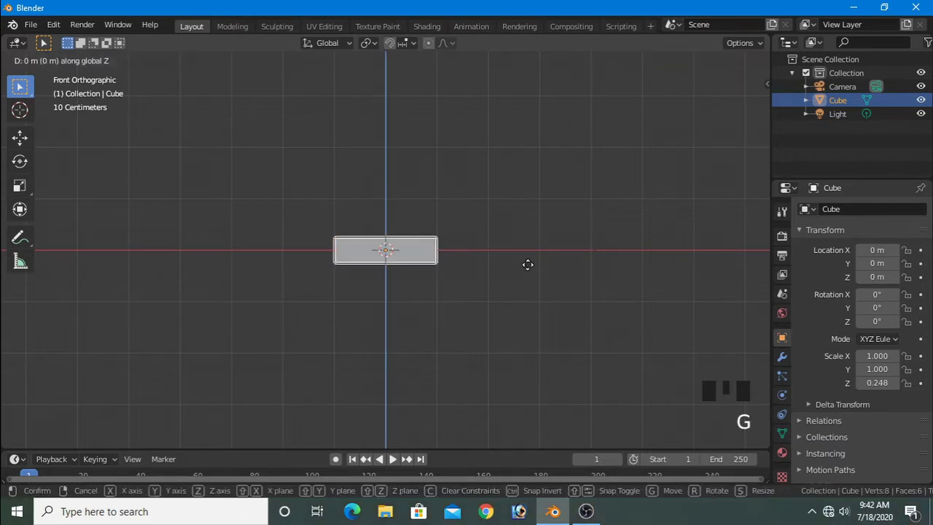
{"action": "left_click_drag", "start_coordinate": [159, 56], "coordinate": [334, 143]}
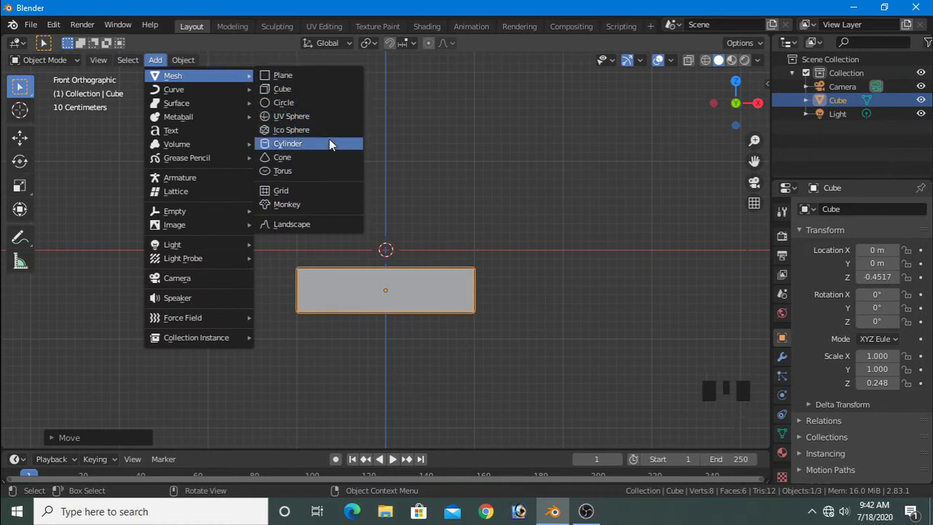
Step: Add a cylinder and shrink it into a thin disc sitting above the slab
{"action": "key", "text": "s"}
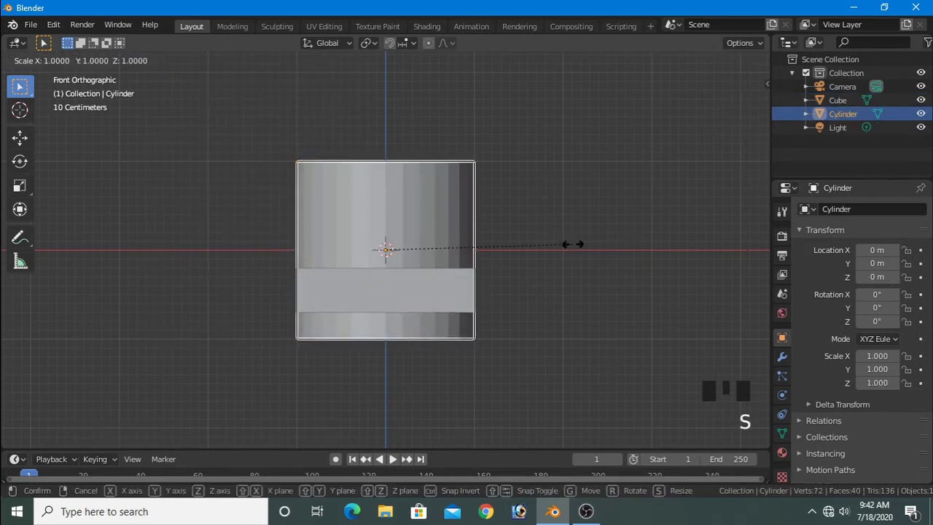
{"action": "key", "text": "s"}
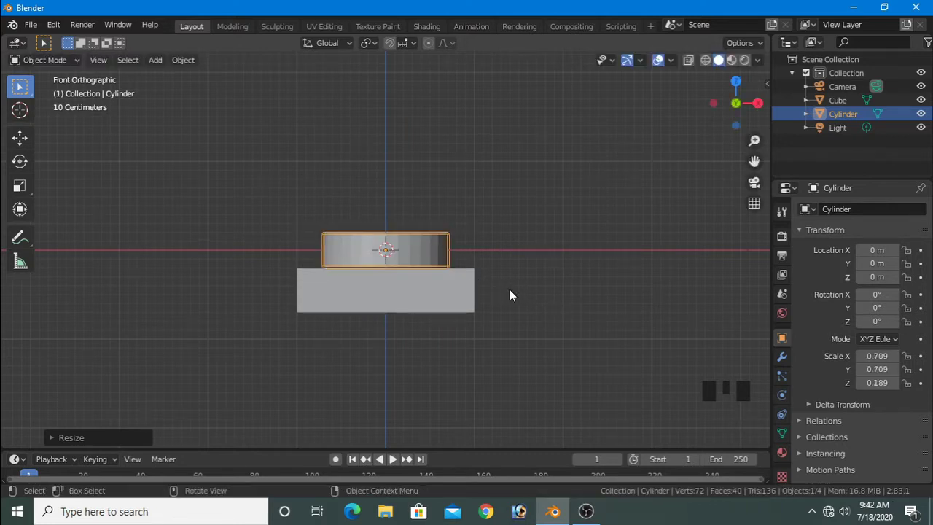
{"action": "key", "text": "Tab"}
Step: Add a Subdivision Surface modifier to the disc and loop cuts near its bottom and top
{"action": "left_click", "coordinate": [786, 359]}
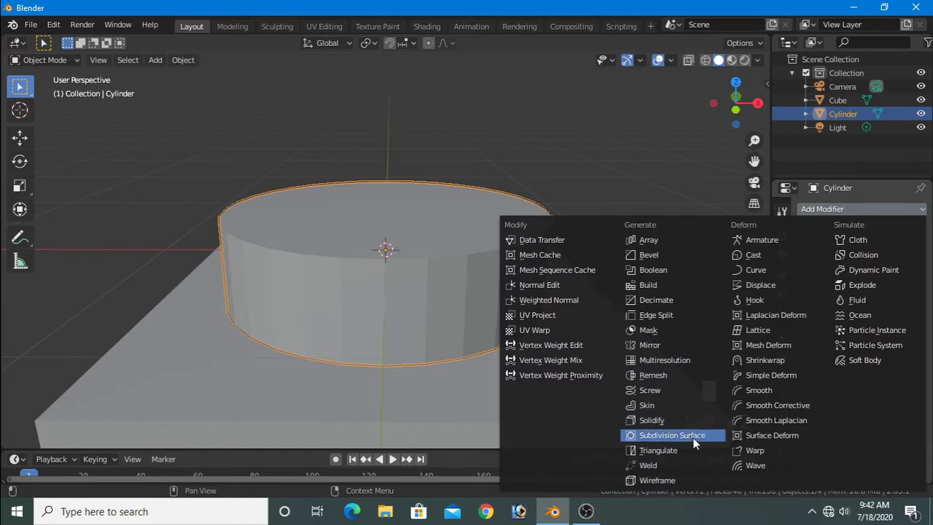
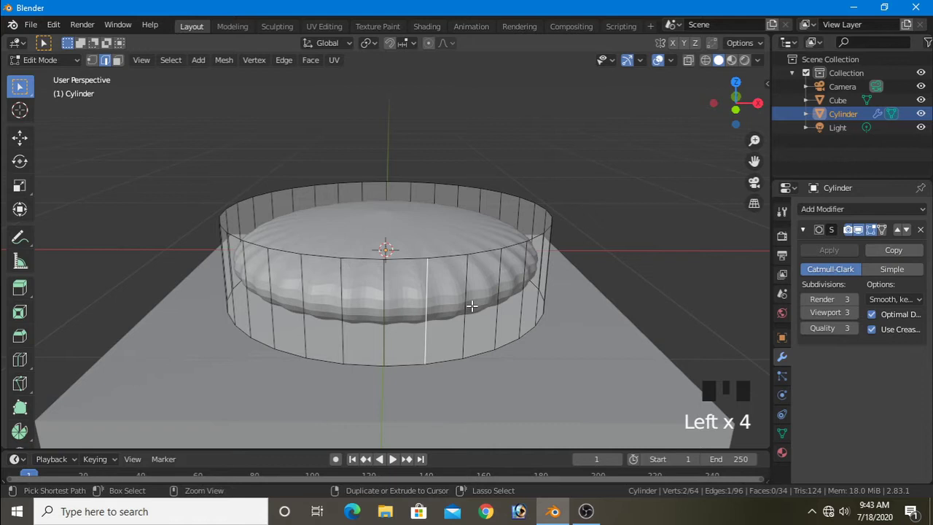
{"action": "key", "text": "ctrl+r"}
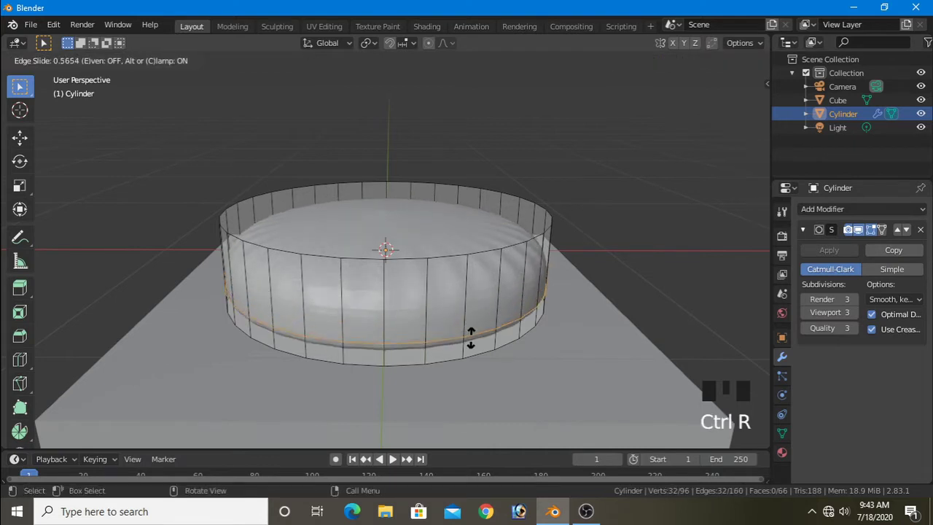
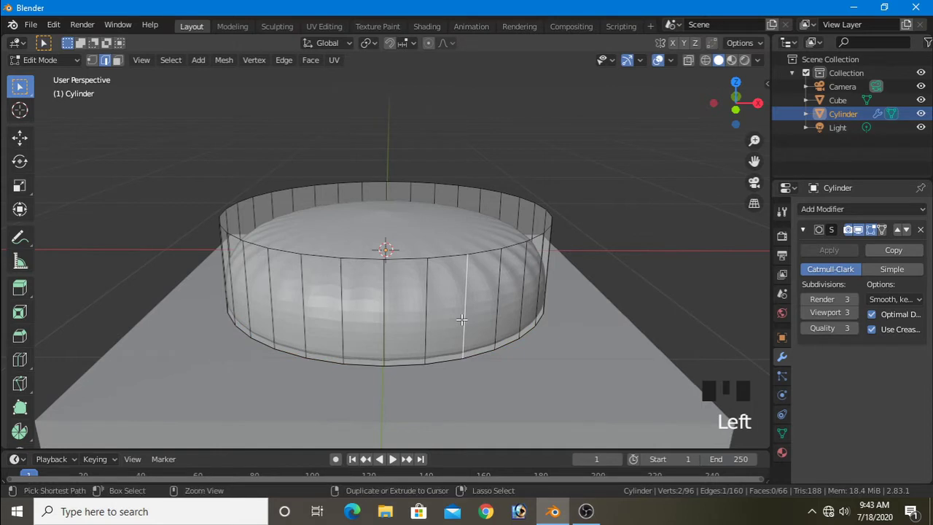
{"action": "key", "text": "ctrl+r"}
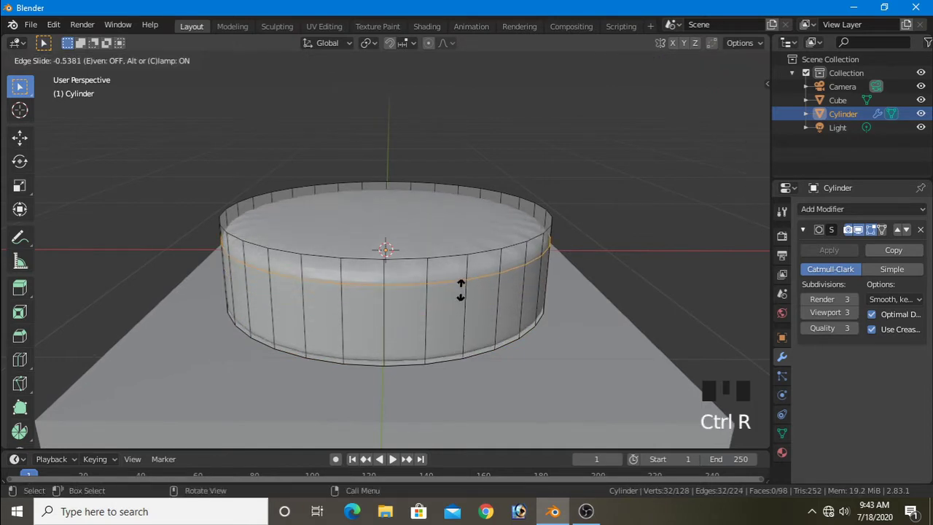
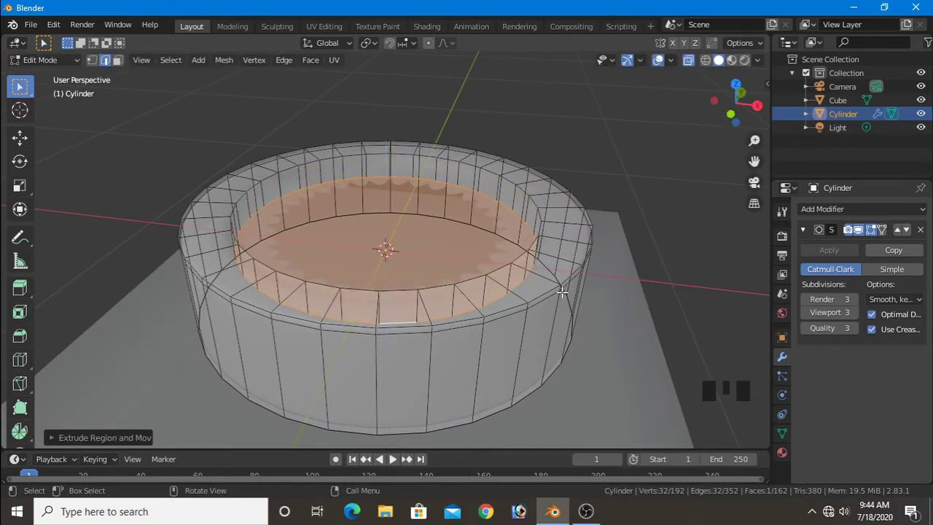
Step: Extrude and shrink the inner top face twice, converging to a tiny centre circle
{"action": "key", "text": "e"}
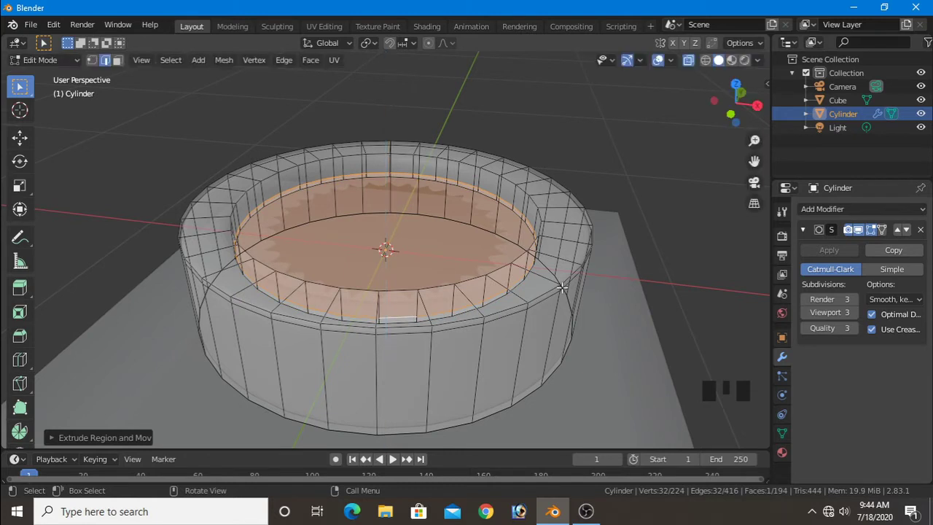
{"action": "key", "text": "s"}
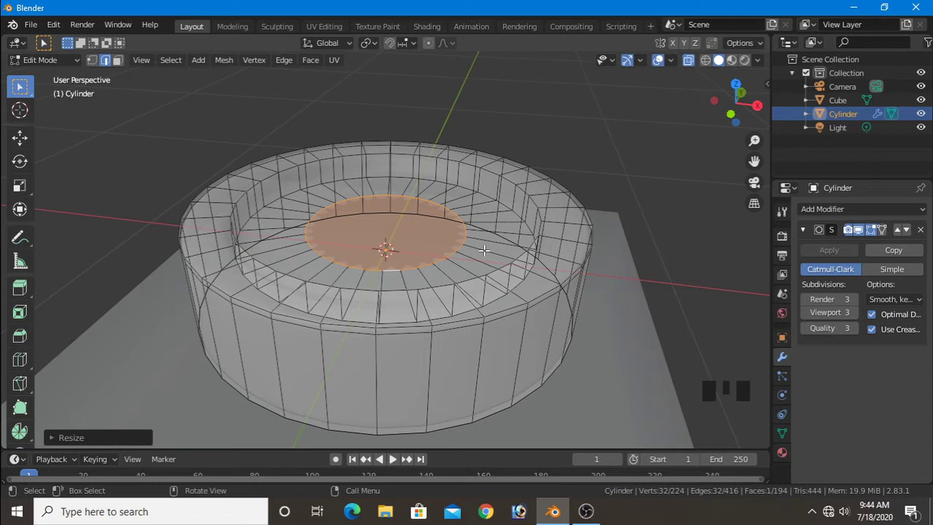
{"action": "key", "text": "e"}
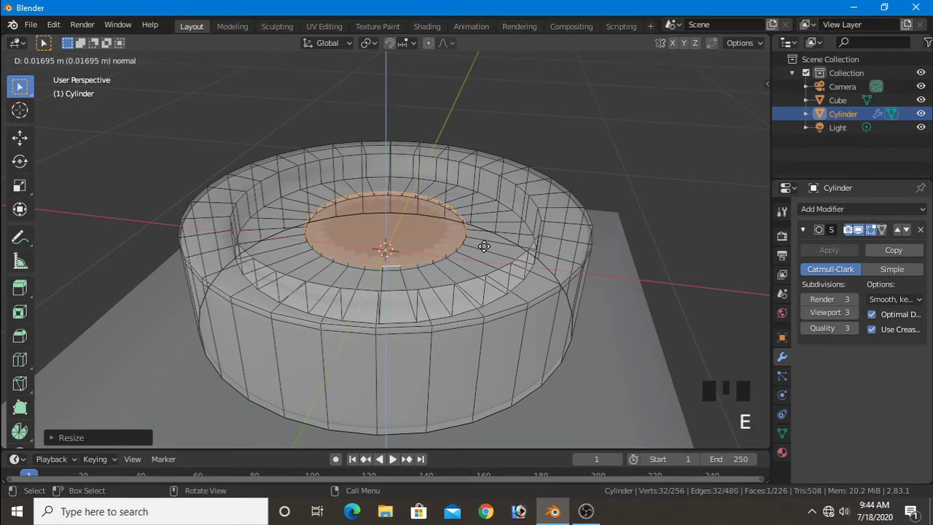
{"action": "key", "text": "e"}
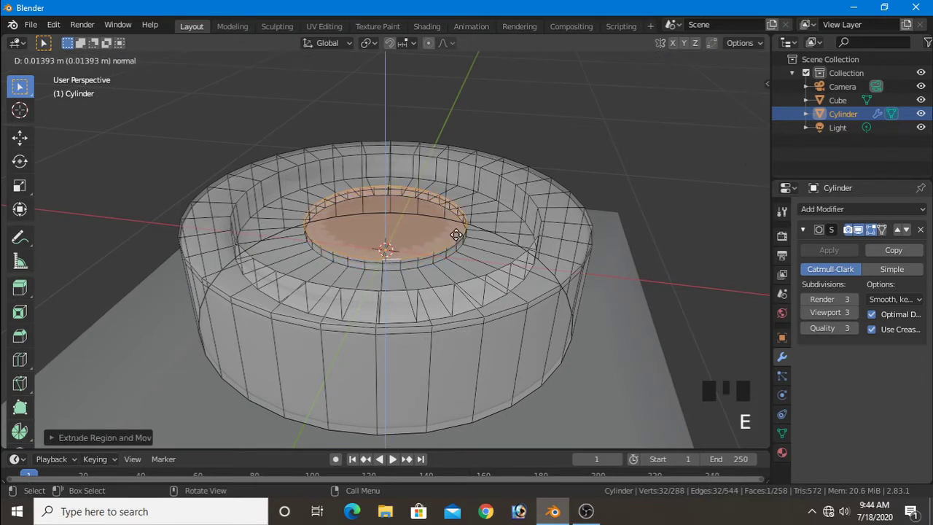
{"action": "key", "text": "s"}
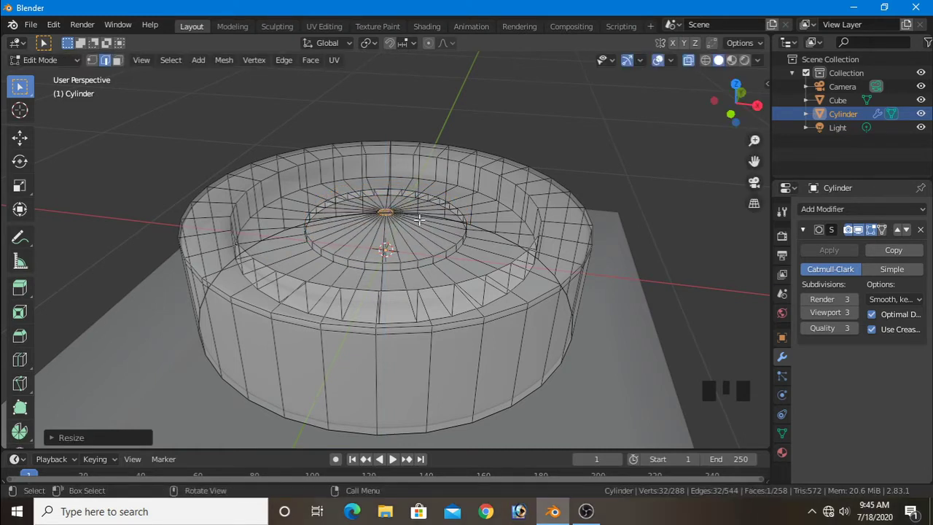
{"action": "key", "text": "g"}
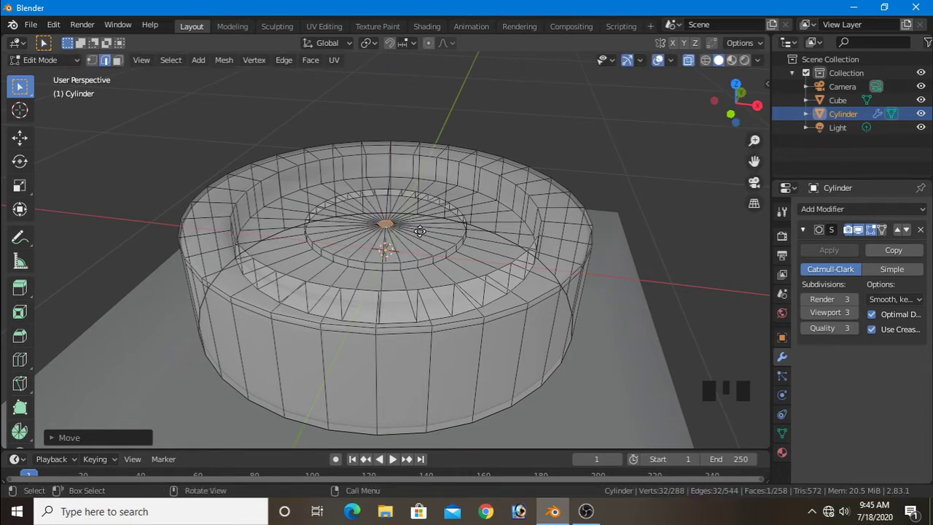
Step: Extrude the tiny centre face upward into a short nub and taper its top slightly
{"action": "key", "text": "e"}
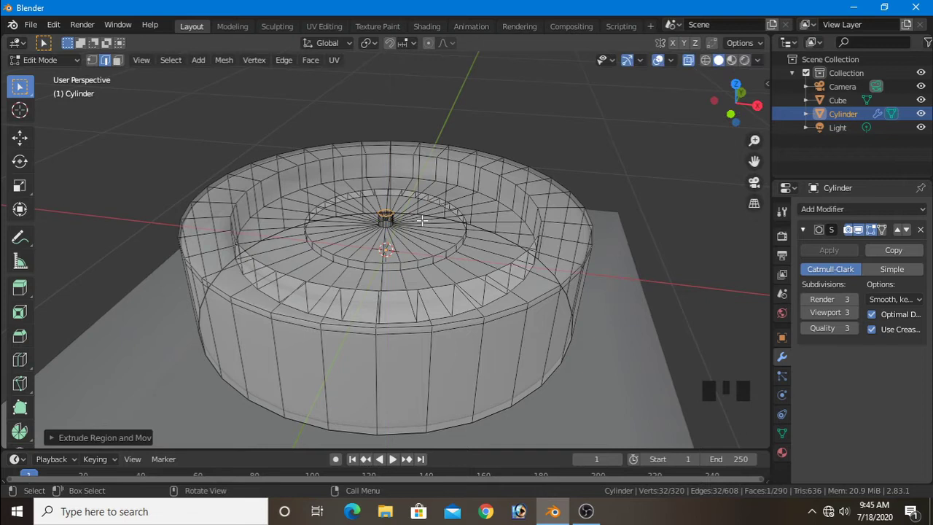
{"action": "key", "text": "e"}
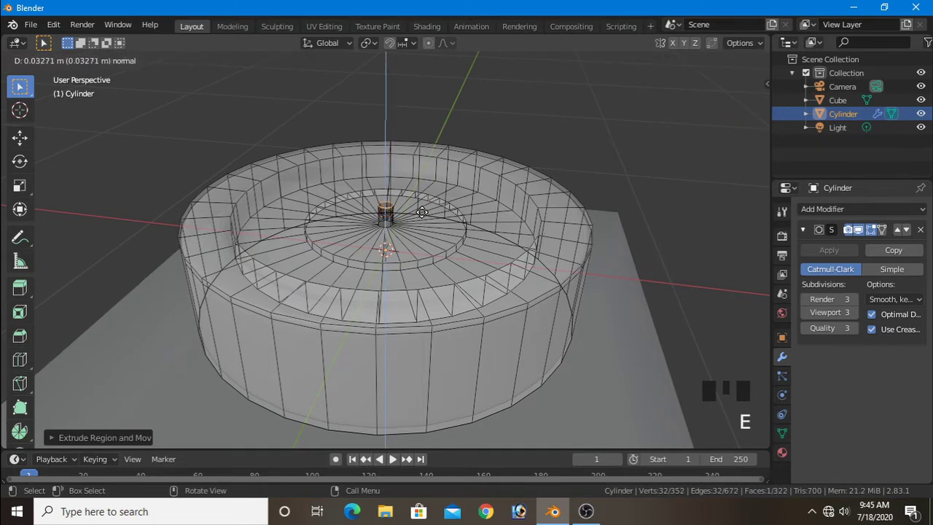
{"action": "key", "text": "s"}
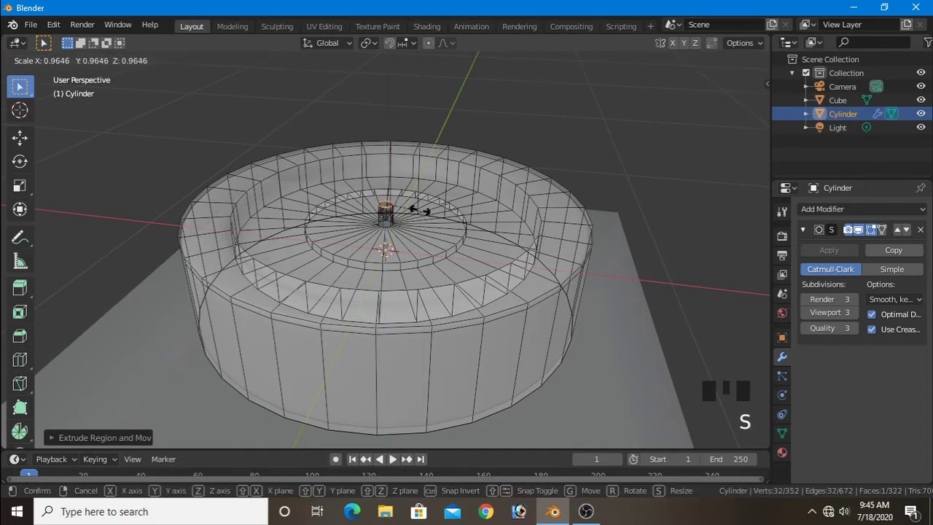
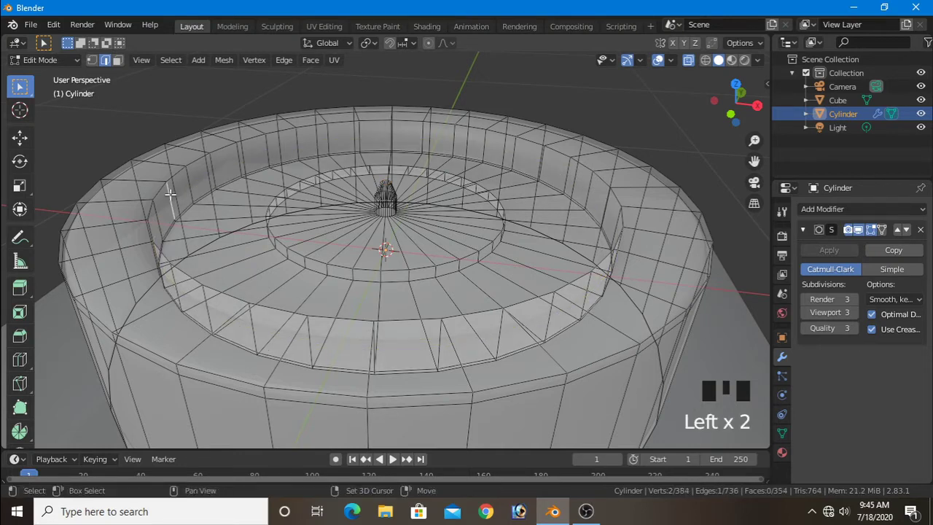
Step: Add edge loops on the rim wall and around the centre ring to sharpen them, then view in Object Mode
{"action": "key", "text": "ctrl+r"}
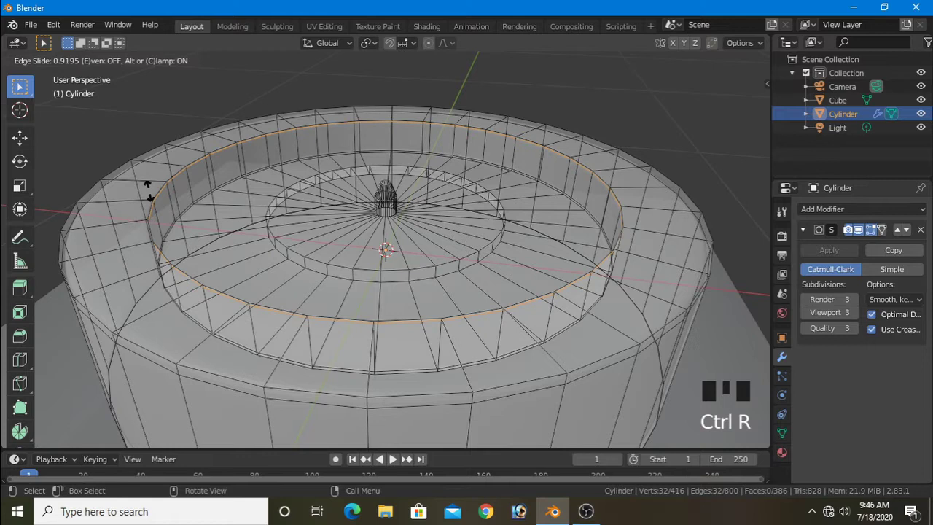
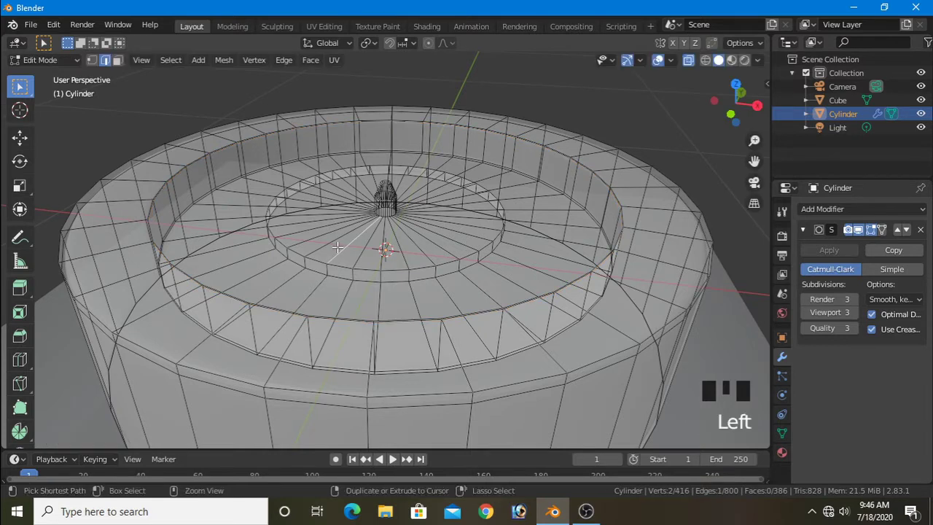
{"action": "key", "text": "ctrl+r"}
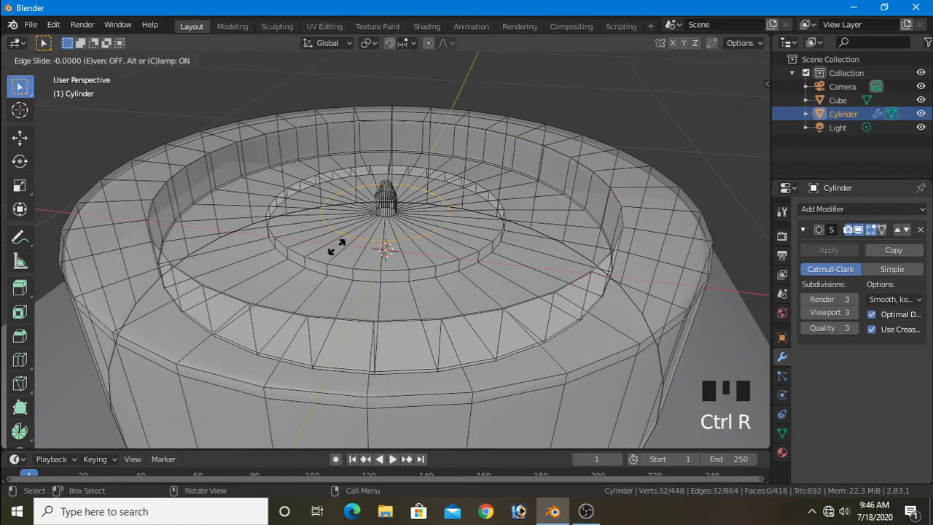
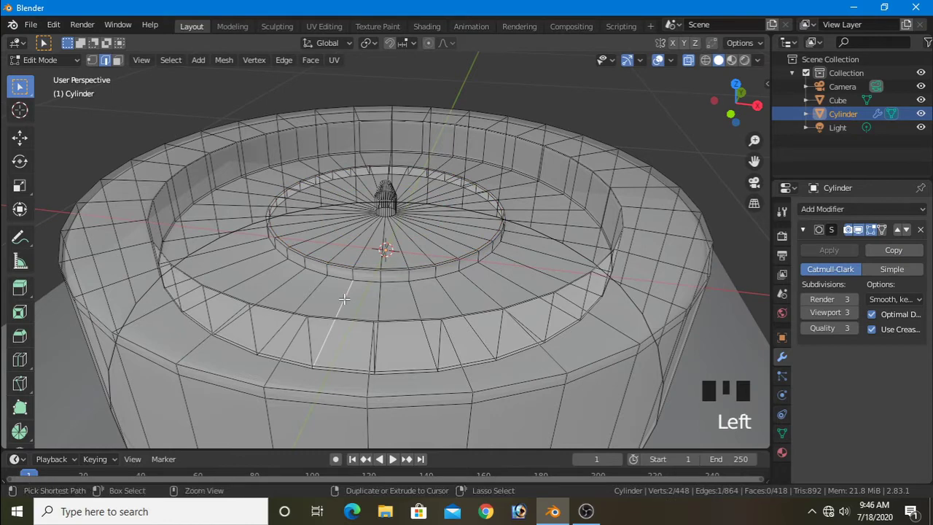
{"action": "key", "text": "ctrl+r"}
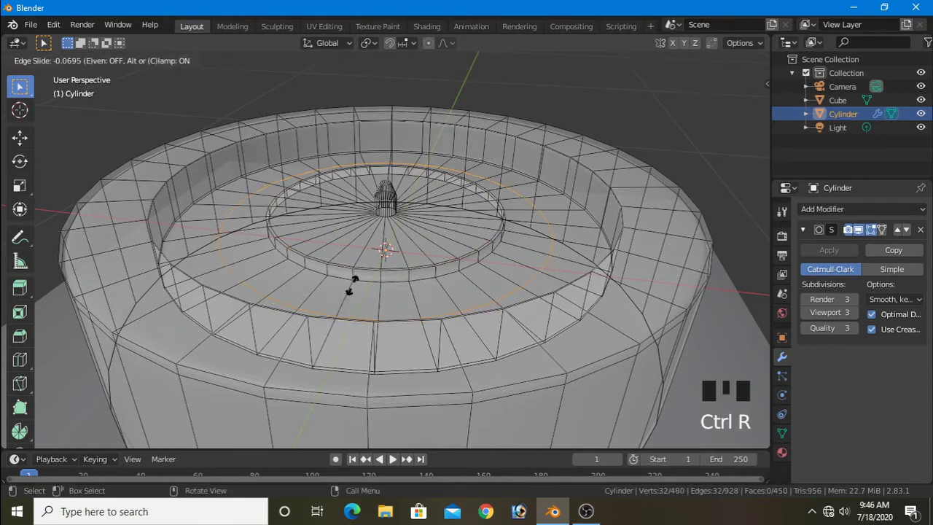
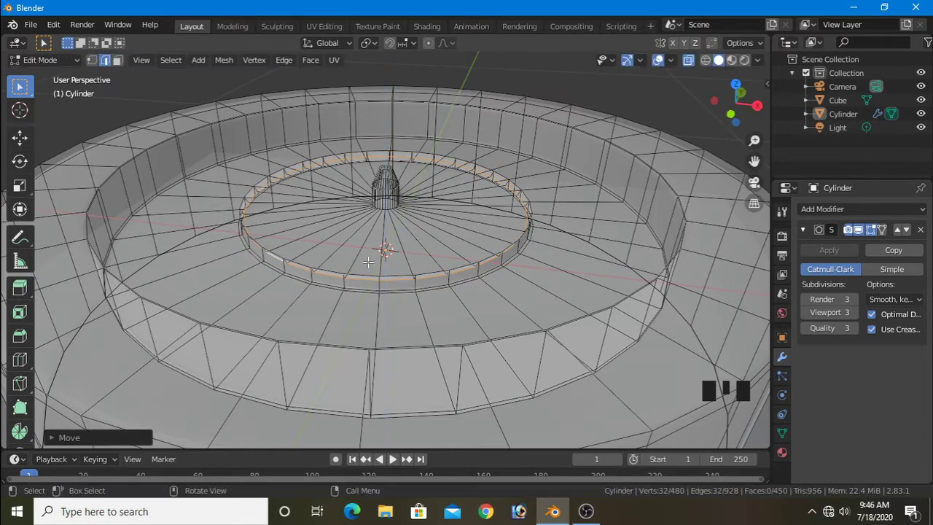
{"action": "key", "text": "s"}
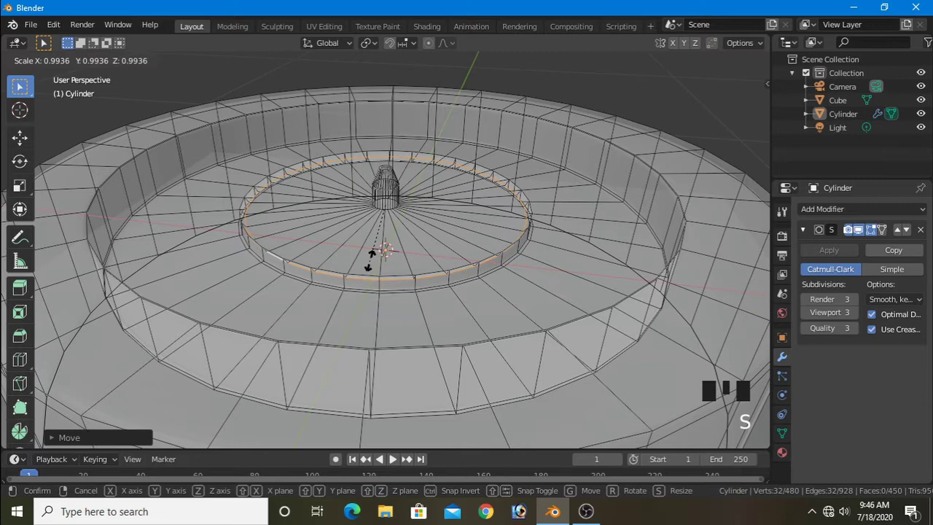
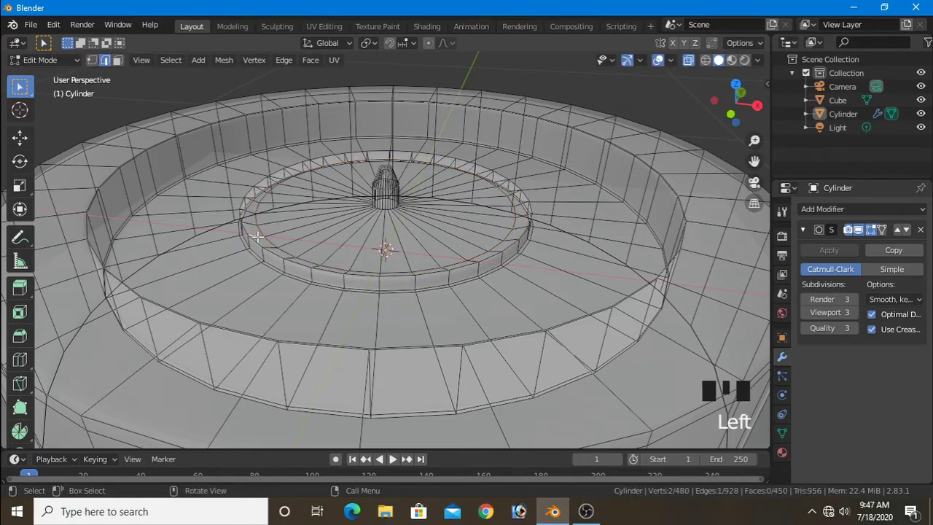
{"action": "key", "text": "ctrl+r"}
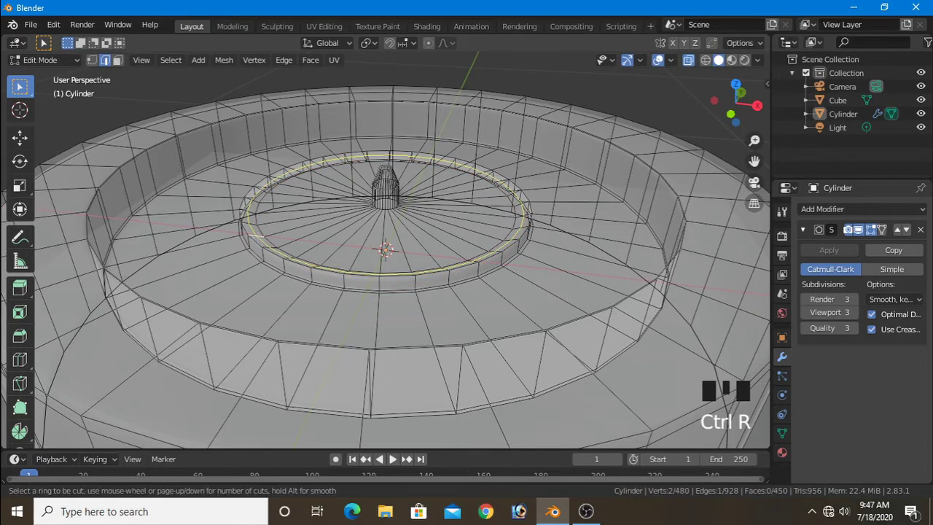
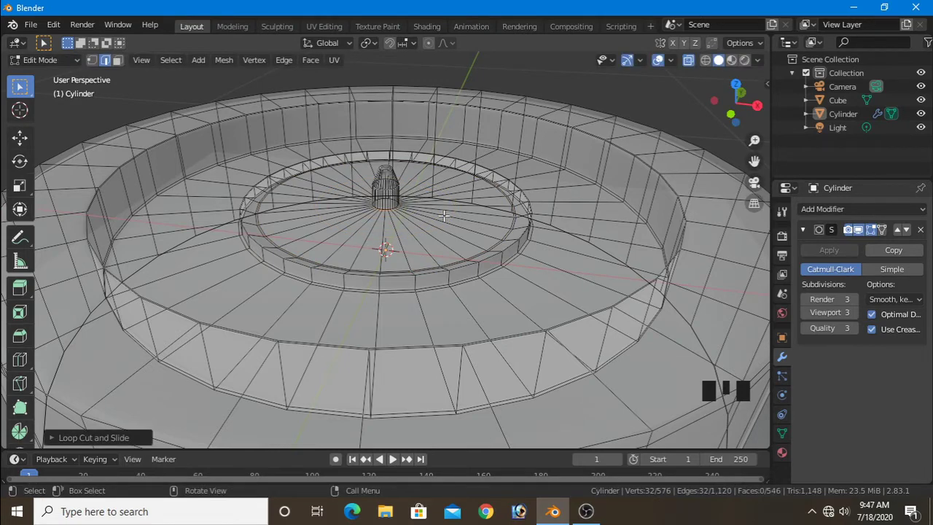
{"action": "key", "text": "Tab"}
Step: Add a Text object over the disc and frame it from the top view
{"action": "scroll", "scroll_direction": "down", "scroll_amount": 3}
{"action": "left_click_drag", "start_coordinate": [625, 171], "coordinate": [690, 87]}
{"action": "key", "text": "KP_7"}
{"action": "left_click_drag", "start_coordinate": [163, 63], "coordinate": [785, 415]}
{"action": "scroll", "scroll_direction": "down", "scroll_amount": 3}
{"action": "scroll", "scroll_direction": "down", "scroll_amount": 3}
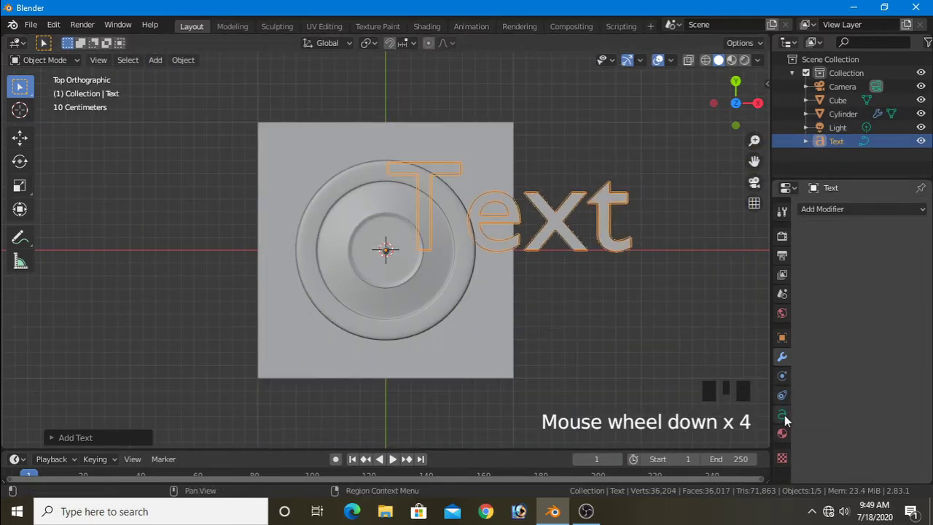
{"action": "left_click", "coordinate": [789, 418]}
{"action": "left_click_drag", "start_coordinate": [888, 436], "coordinate": [909, 453]}
{"action": "left_click_drag", "start_coordinate": [905, 451], "coordinate": [663, 326]}
{"action": "scroll", "scroll_direction": "up", "scroll_amount": 3}
{"action": "scroll", "scroll_direction": "down", "scroll_amount": 3}
Step: Replace the default text with a single letter E
{"action": "key", "text": "Tab"}
{"action": "key", "text": "BackSpace"}
{"action": "key", "text": "shift+e"}
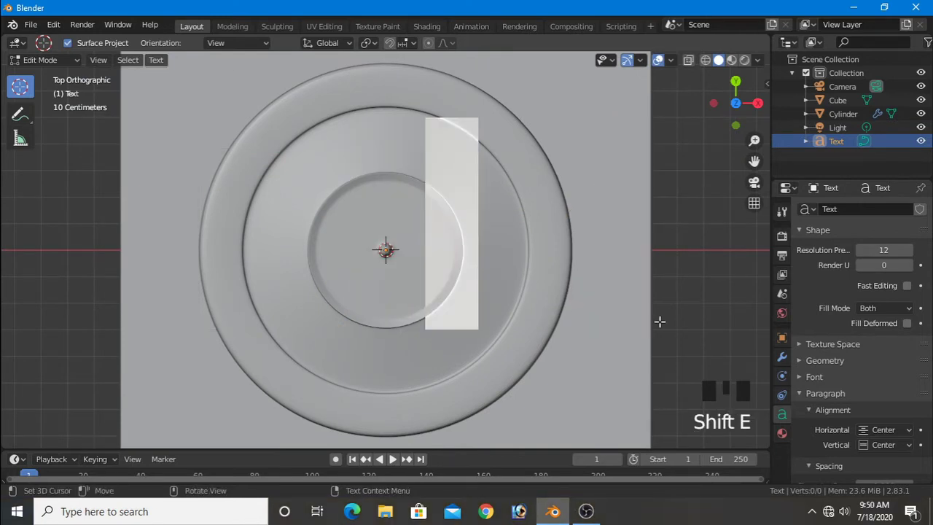
{"action": "key", "text": "Tab"}
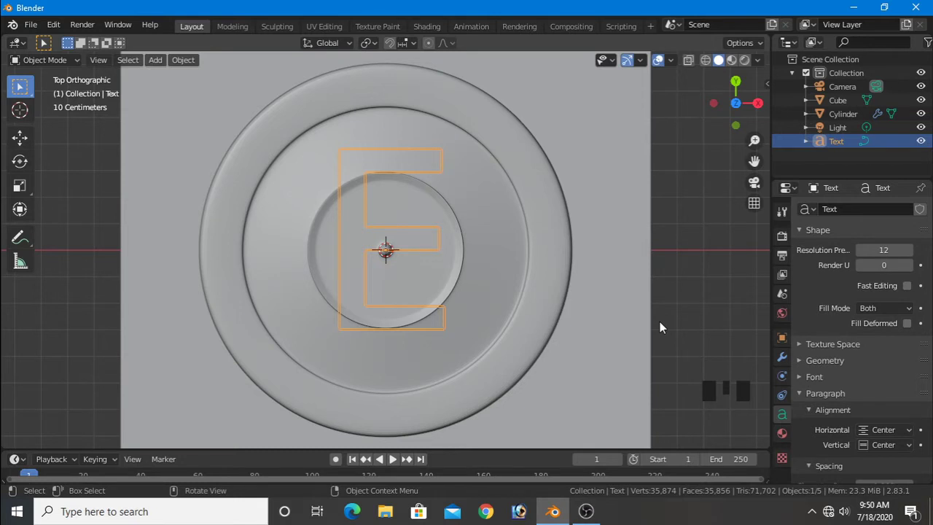
Step: Lower the E onto the disc, scale it down and slide it right of centre
{"action": "key", "text": "KP_1"}
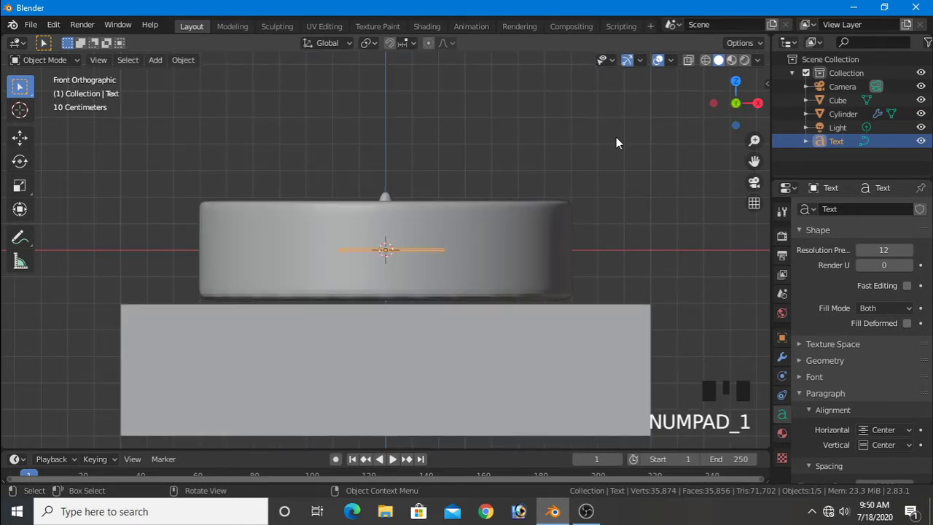
{"action": "left_click_drag", "start_coordinate": [694, 67], "coordinate": [683, 201]}
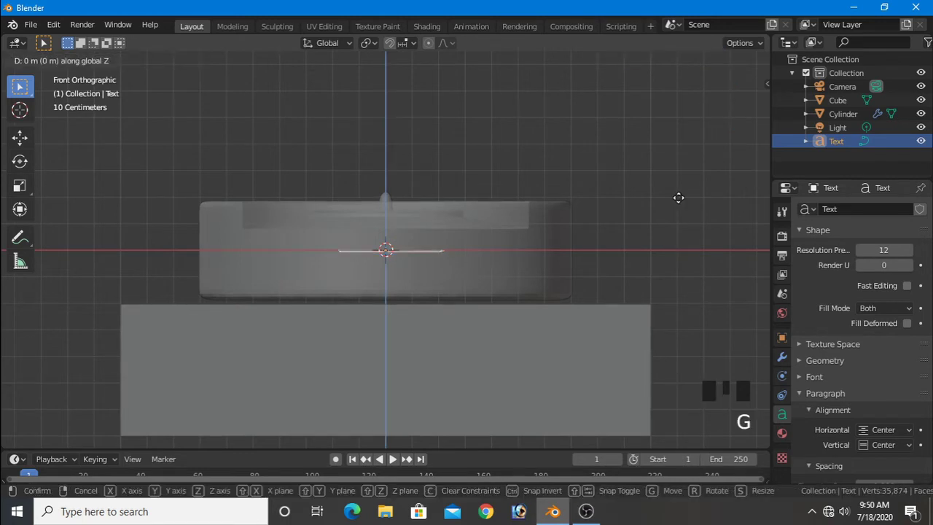
{"action": "key", "text": "KP_7"}
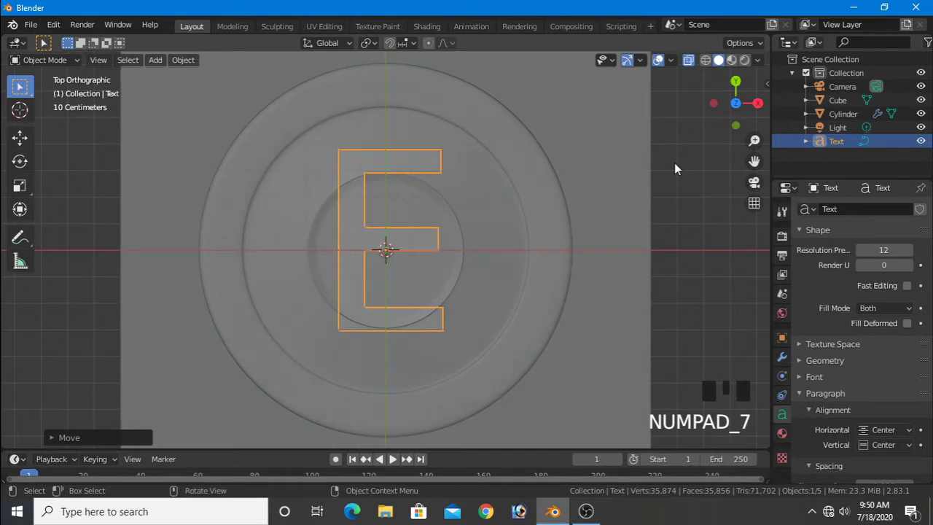
{"action": "key", "text": "s"}
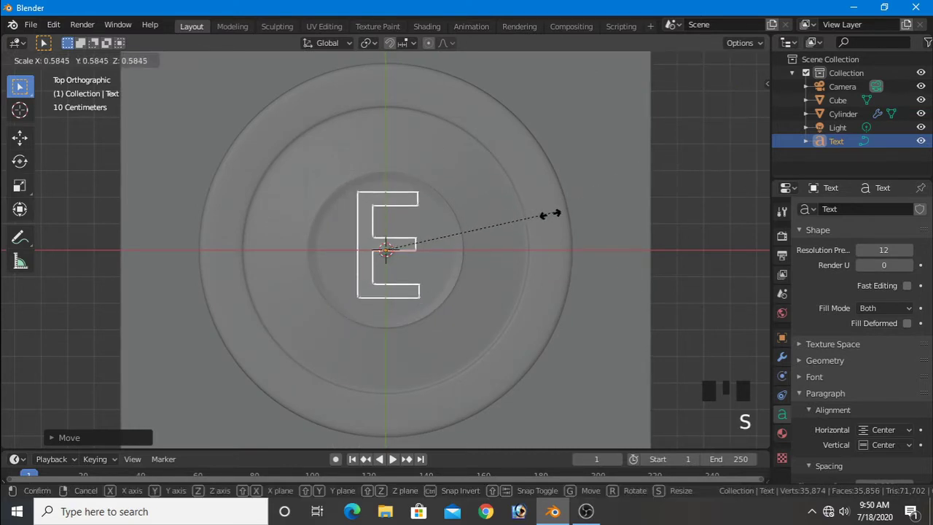
{"action": "key", "text": "g"}
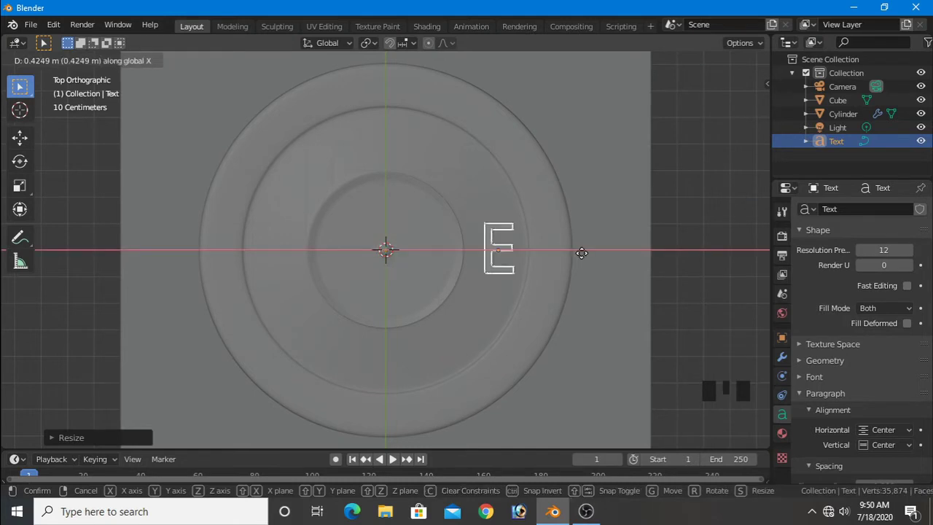
{"action": "scroll", "scroll_direction": "down", "scroll_amount": 3}
Step: Hide the other objects, give the E a 0.04 m extrude and a serif system font
{"action": "left_click", "coordinate": [926, 131]}
{"action": "left_click", "coordinate": [928, 129]}
{"action": "left_click", "coordinate": [928, 109]}
{"action": "left_click", "coordinate": [927, 98]}
{"action": "left_click", "coordinate": [927, 88]}
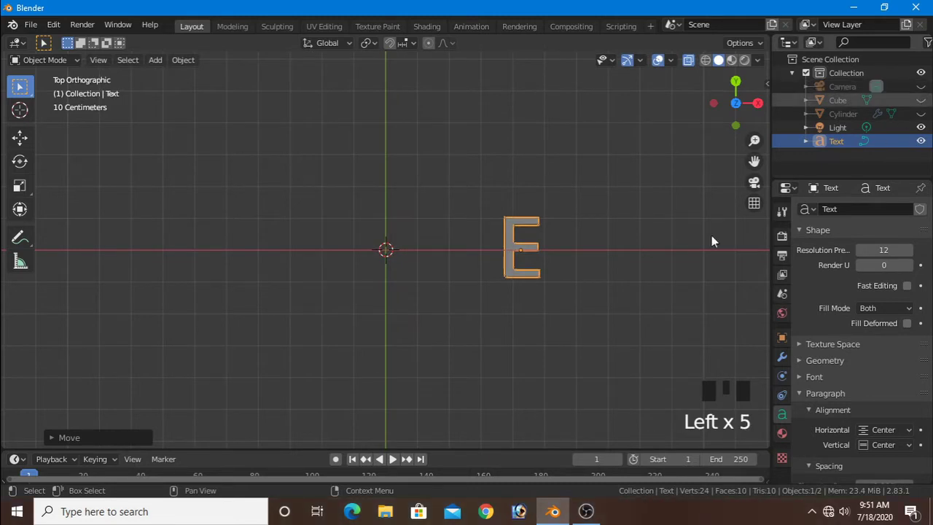
{"action": "left_click_drag", "start_coordinate": [590, 295], "coordinate": [568, 361]}
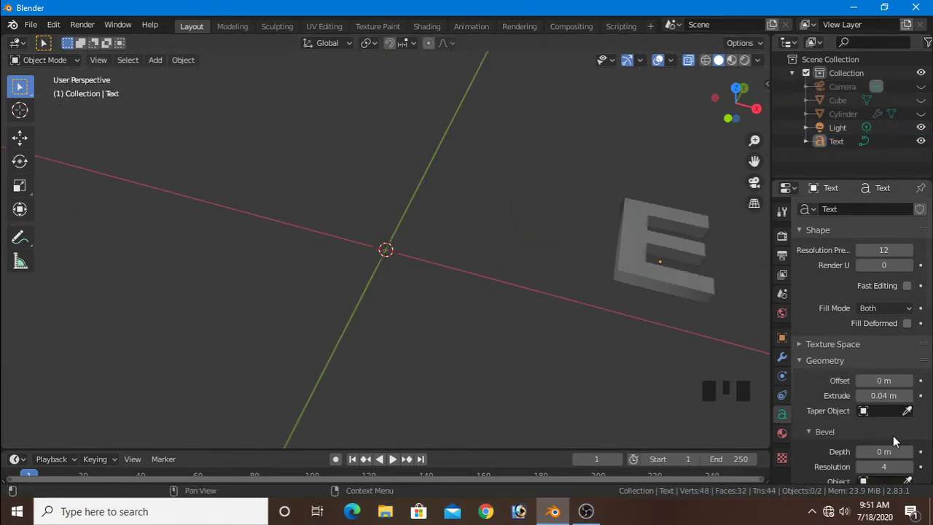
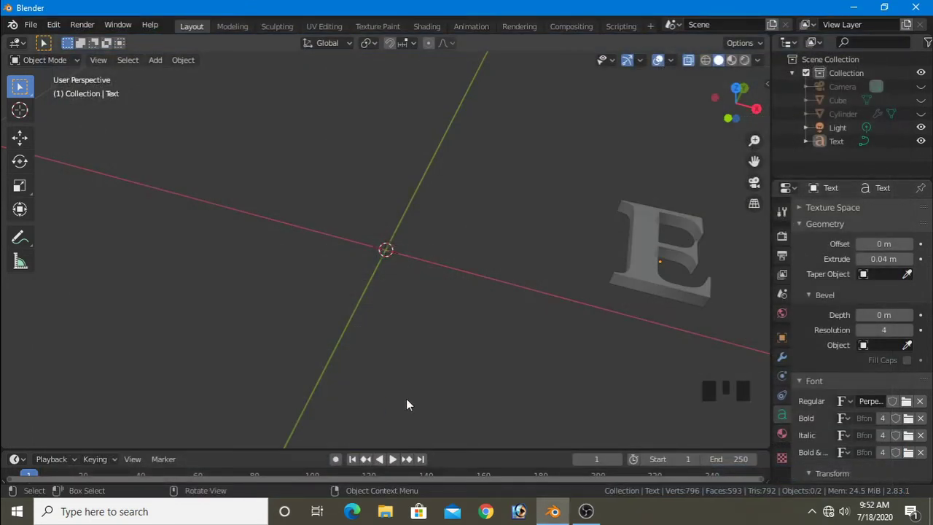
{"action": "key", "text": "KP_7"}
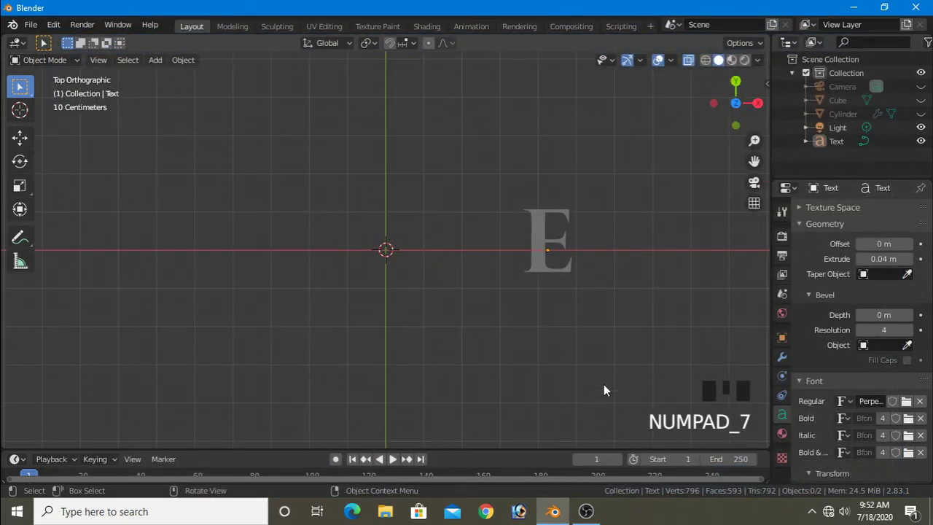
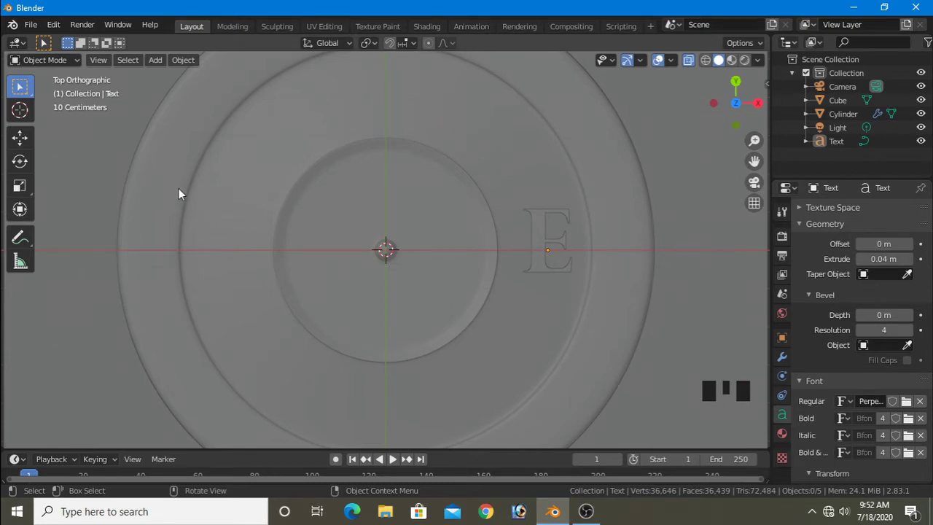
Step: Add a plane and scale it into a long narrow strip across the disc's centre
{"action": "left_click_drag", "start_coordinate": [156, 61], "coordinate": [282, 79]}
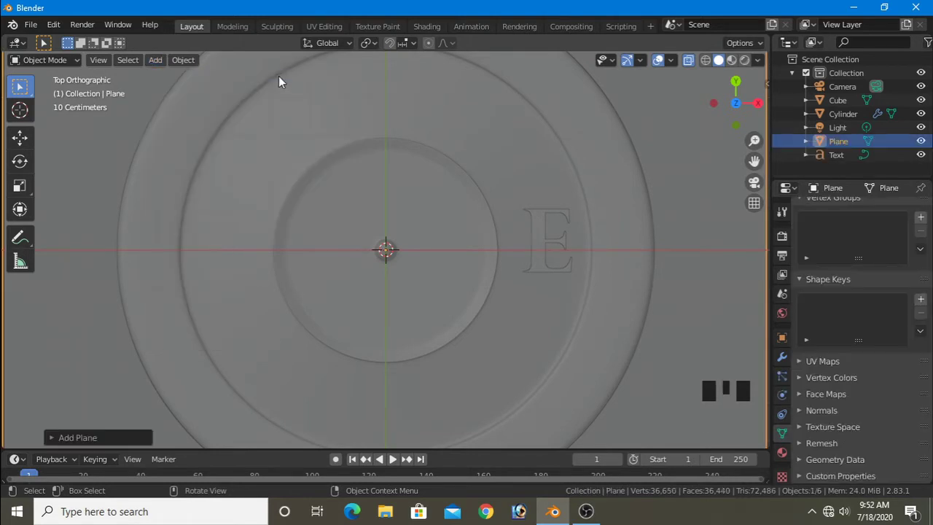
{"action": "scroll", "scroll_direction": "down", "scroll_amount": 3}
{"action": "key", "text": "s"}
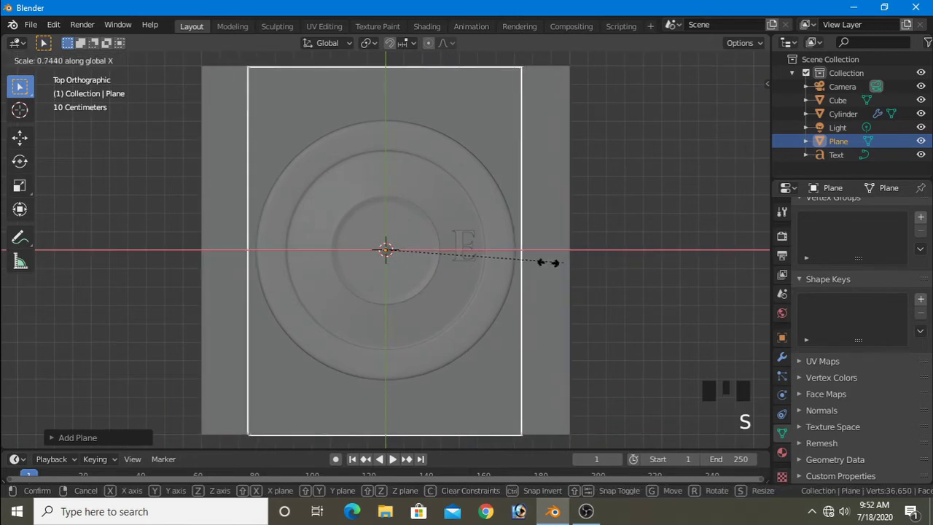
{"action": "key", "text": "s"}
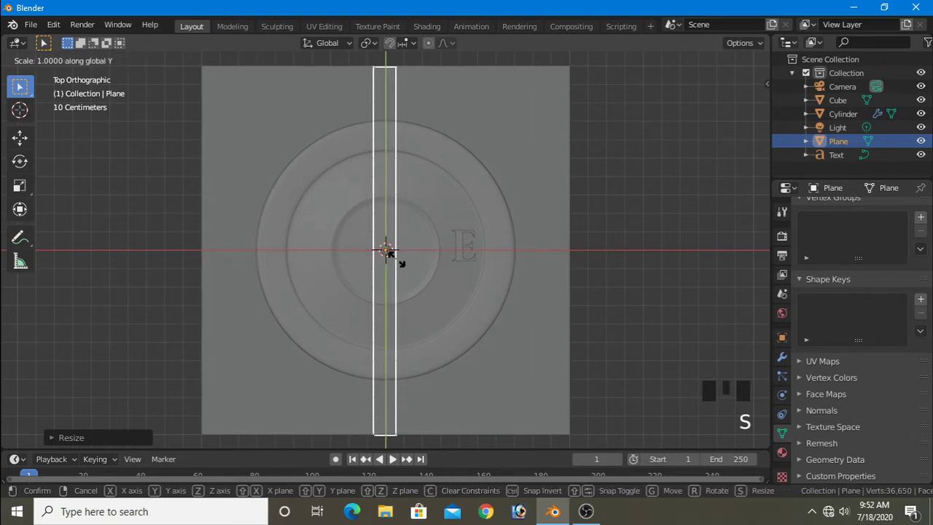
Step: Scale the E down slightly on the disc
{"action": "left_click", "coordinate": [466, 255]}
{"action": "key", "text": "s"}
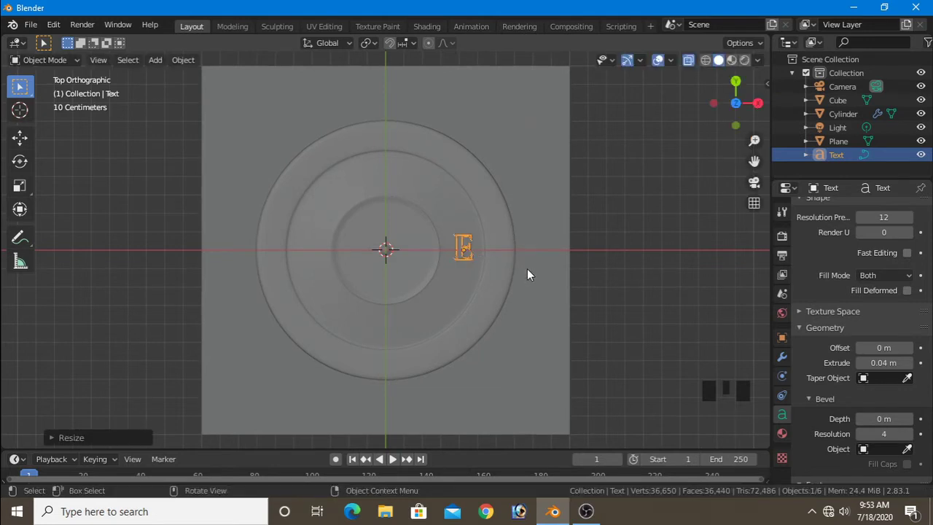
{"action": "scroll", "scroll_direction": "up", "scroll_amount": 3}
{"action": "scroll", "scroll_direction": "down", "scroll_amount": 3}
Step: Select the narrow plane and frame it from top view ready for mesh editing
{"action": "left_click", "coordinate": [849, 148]}
{"action": "key", "text": "KP_7"}
{"action": "scroll", "scroll_direction": "up", "scroll_amount": 3}
{"action": "scroll", "scroll_direction": "up", "scroll_amount": 3}
{"action": "left_click", "coordinate": [539, 212]}
Step: In Edit Mode, cut a lengthwise edge loop through the middle of the strip
{"action": "key", "text": "Tab"}
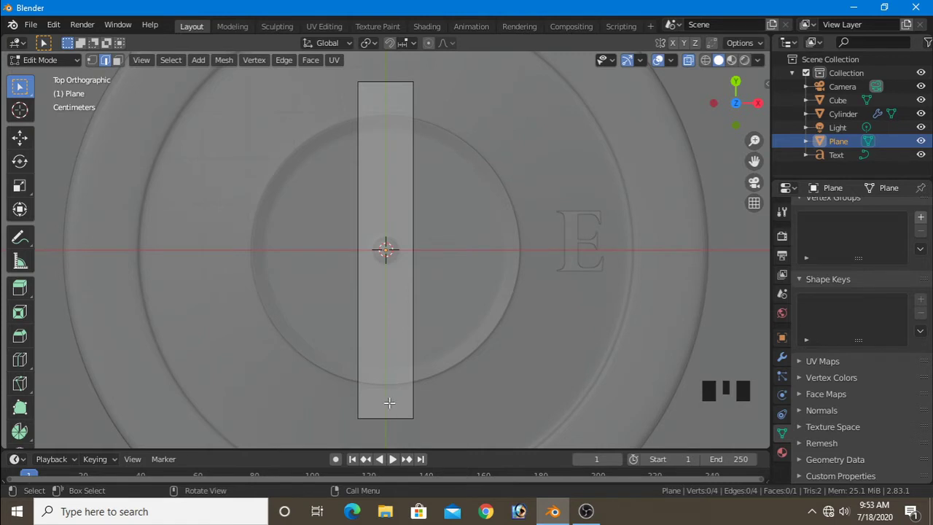
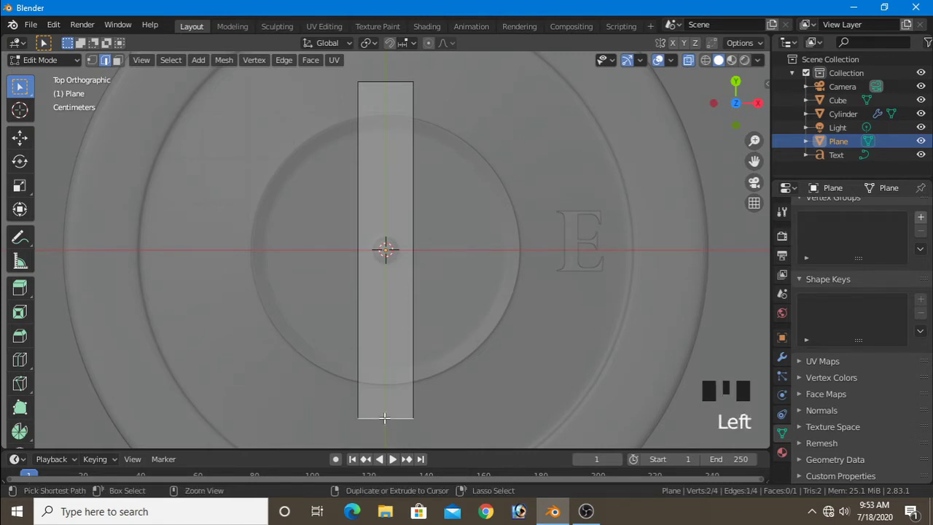
{"action": "key", "text": "ctrl+r"}
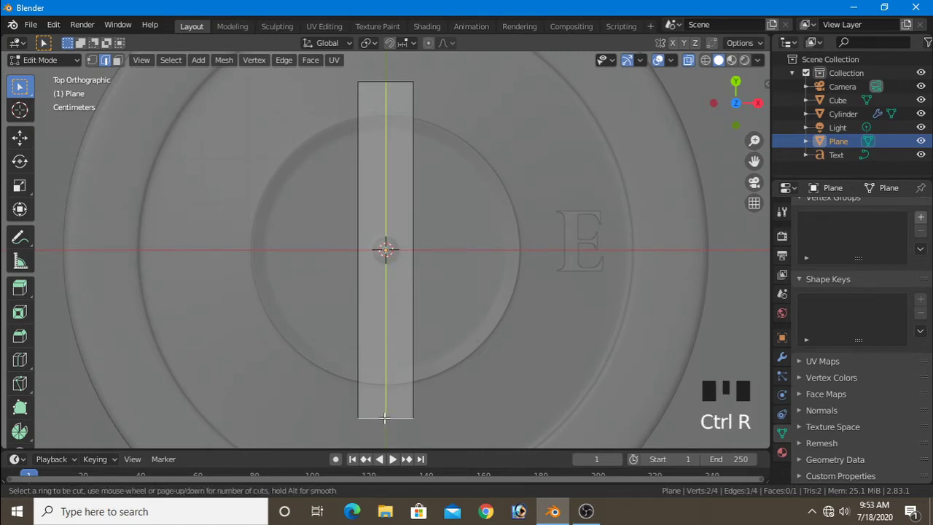
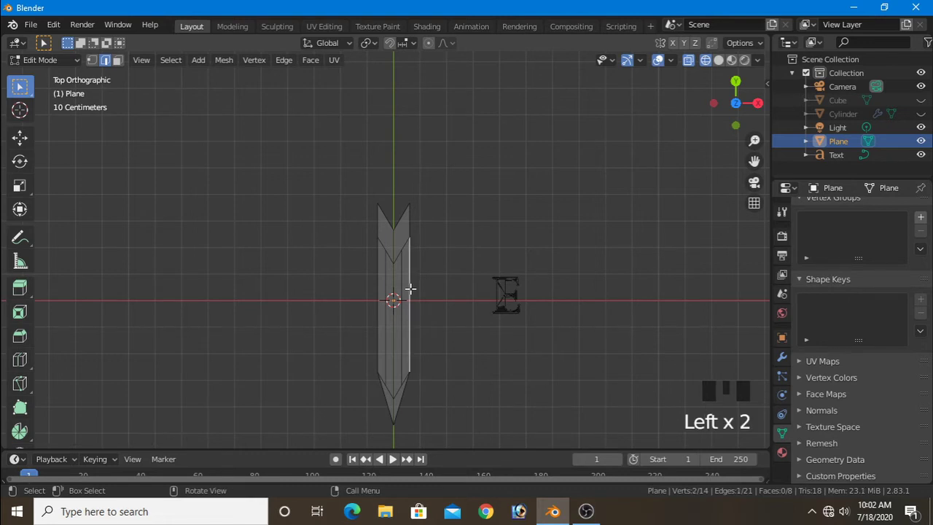
Step: Dissolve the arrow's inner lengthwise edges and delete a leftover object
{"action": "key", "text": "x"}
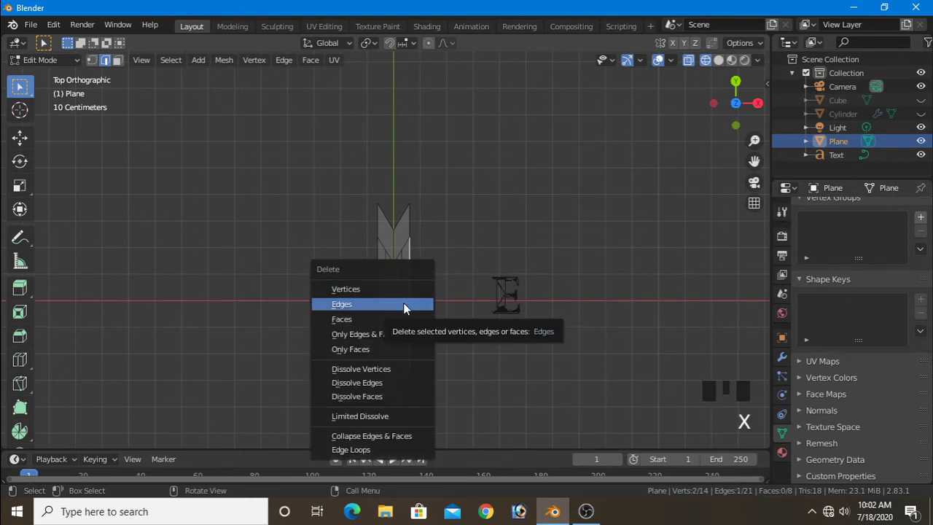
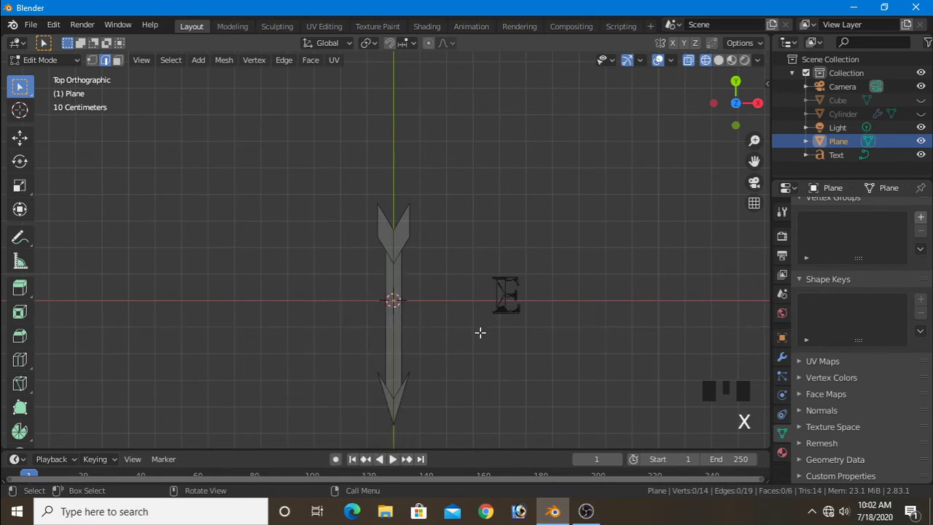
{"action": "key", "text": "Tab"}
{"action": "left_click", "coordinate": [485, 336]}
{"action": "key", "text": "Tab"}
{"action": "key", "text": "Tab"}
{"action": "left_click", "coordinate": [407, 244]}
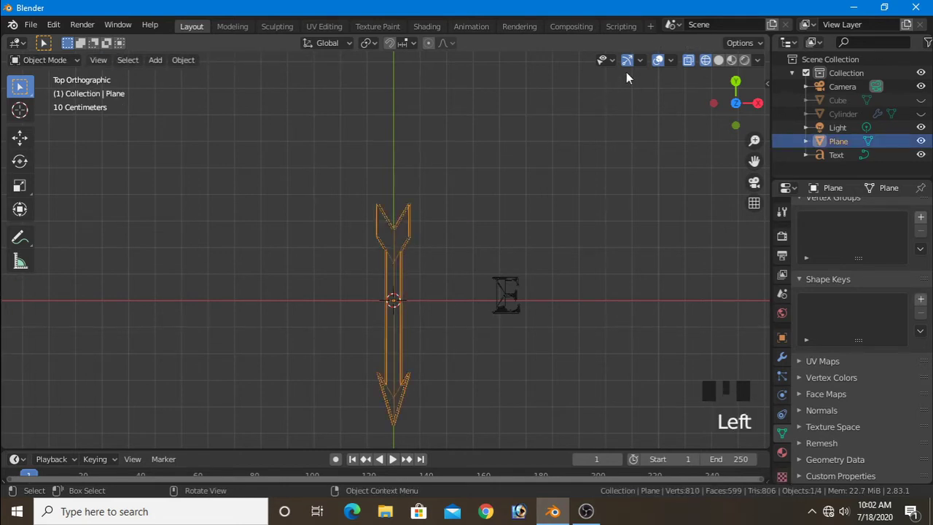
Step: Switch the viewport to Solid shading and resume editing the arrow's mesh
{"action": "left_click", "coordinate": [714, 67]}
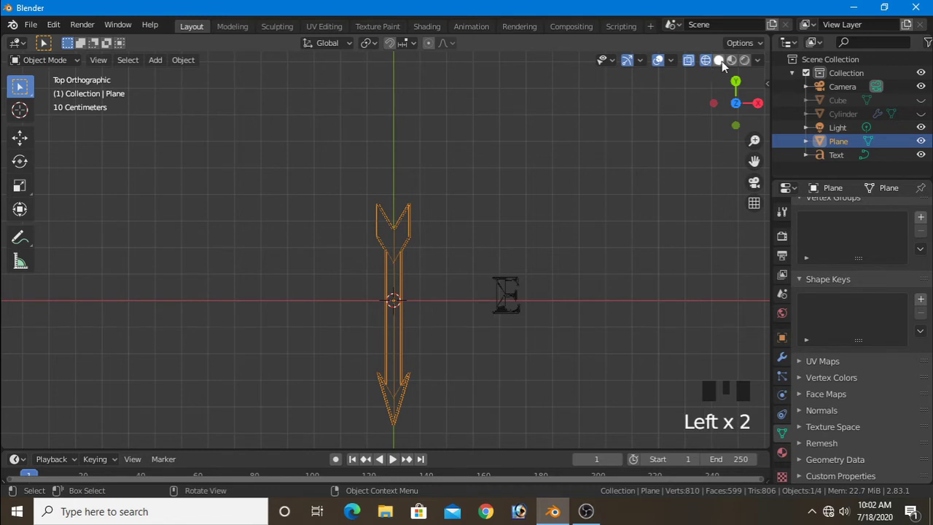
{"action": "left_click", "coordinate": [726, 65]}
{"action": "left_click_drag", "start_coordinate": [693, 65], "coordinate": [403, 237]}
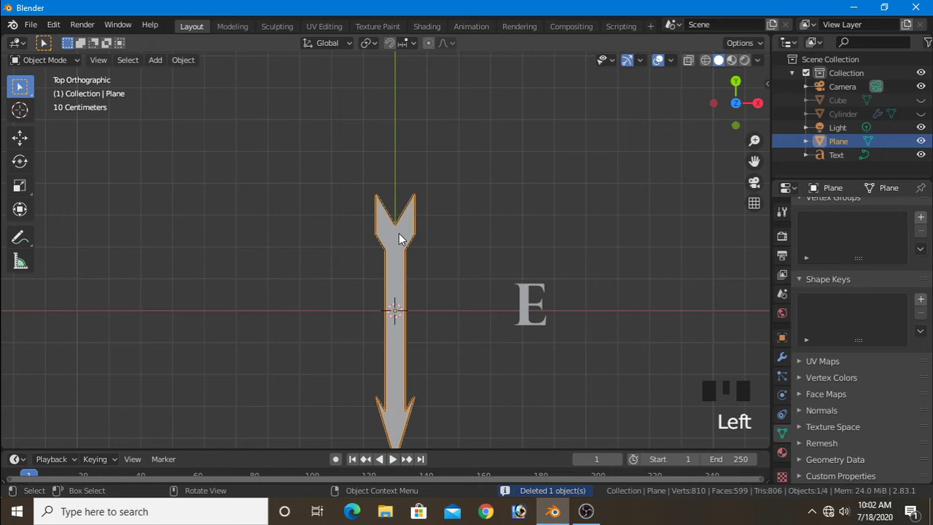
{"action": "key", "text": "Tab"}
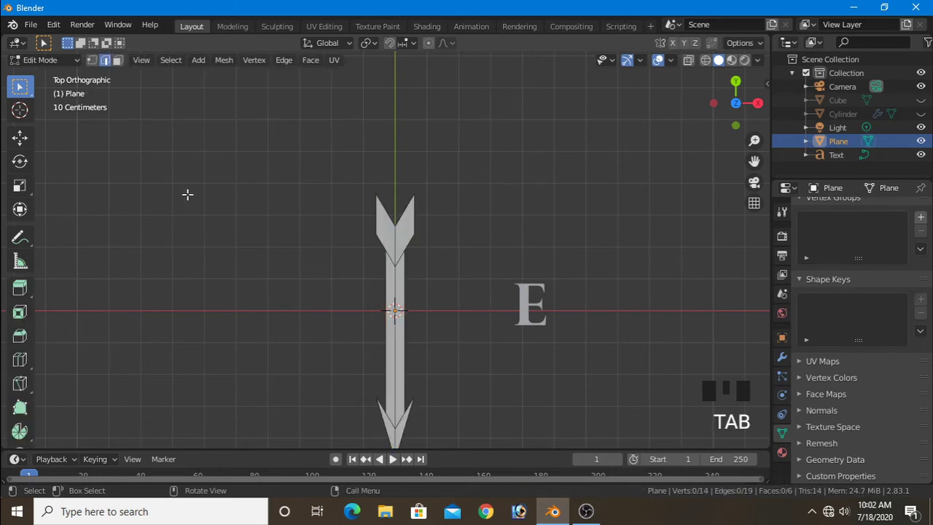
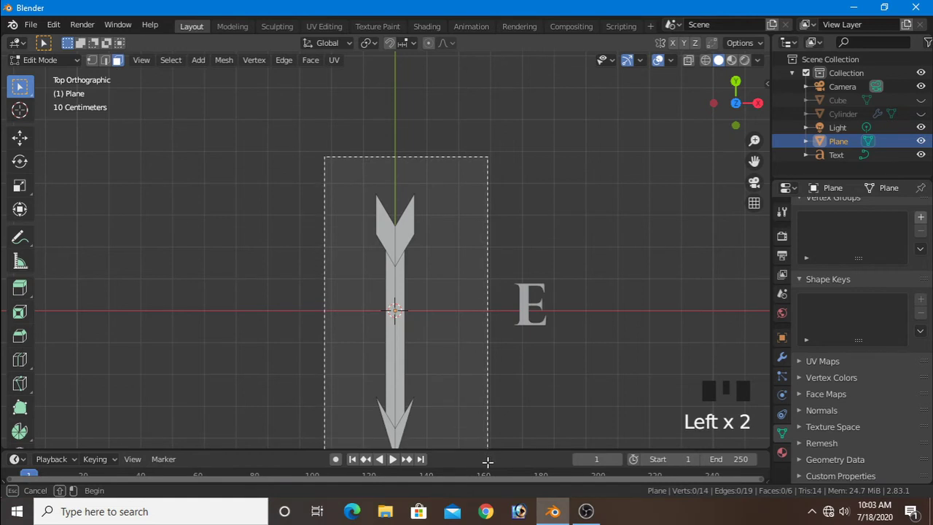
Step: Extrude the arrow faces into a thick slab and add Cylinder.001 at its centre
{"action": "scroll", "scroll_direction": "down", "scroll_amount": 3}
{"action": "scroll", "scroll_direction": "up", "scroll_amount": 3}
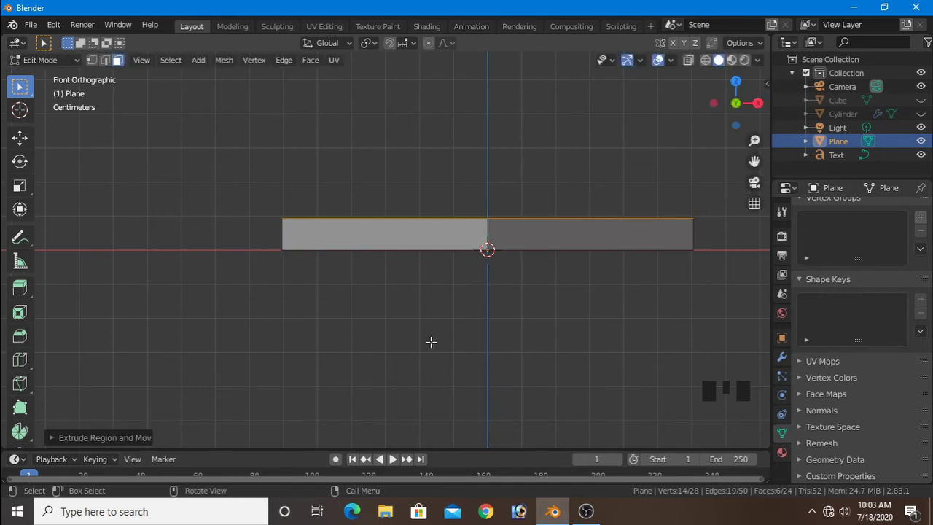
{"action": "key", "text": "KP_7"}
{"action": "scroll", "scroll_direction": "up", "scroll_amount": 3}
{"action": "left_click_drag", "start_coordinate": [161, 67], "coordinate": [325, 175]}
{"action": "scroll", "scroll_direction": "down", "scroll_amount": 3}
Step: Shrink the new cylinder and boolean-cut its round hole through the arrow
{"action": "key", "text": "s"}
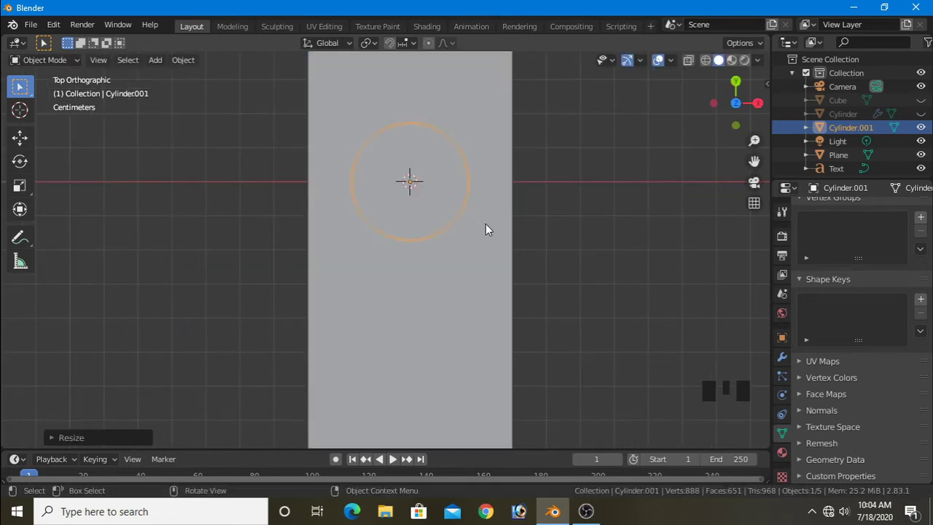
{"action": "left_click", "coordinate": [444, 243]}
{"action": "left_click", "coordinate": [339, 294]}
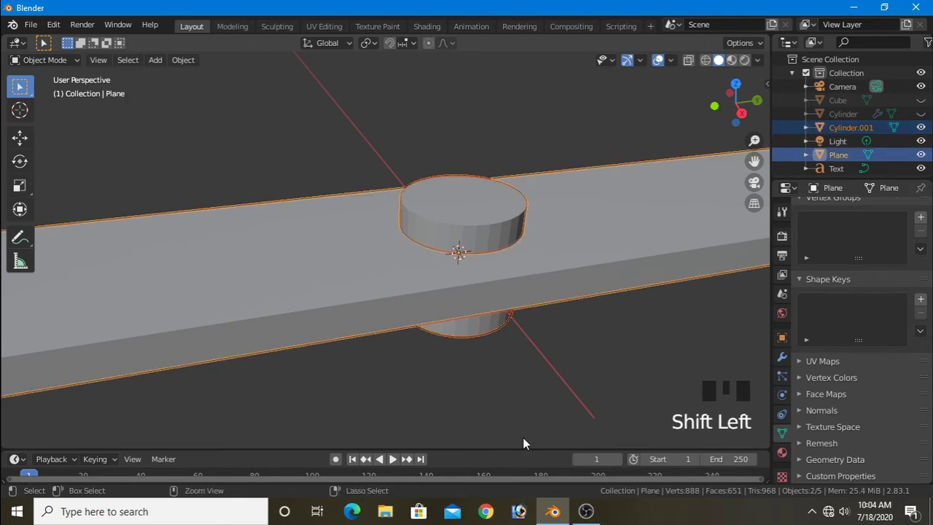
{"action": "key", "text": "ctrl+KP_Subtract"}
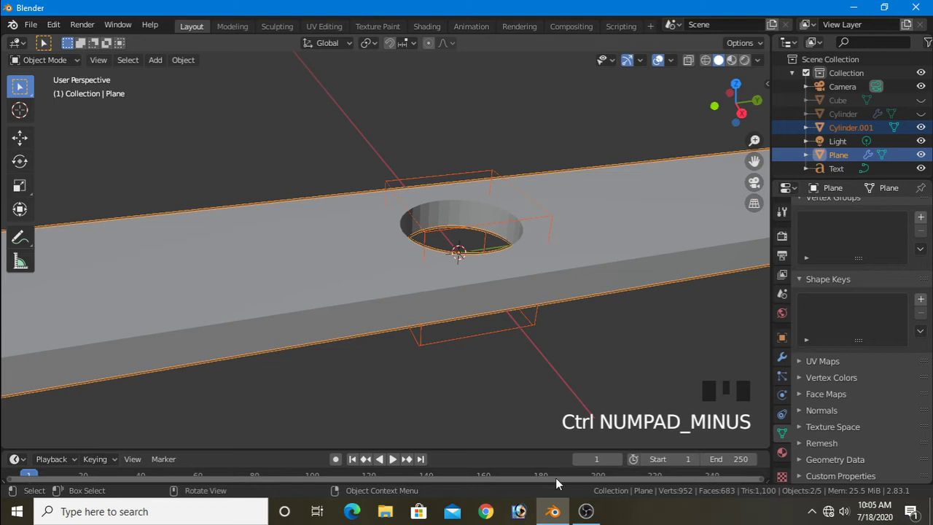
{"action": "left_click", "coordinate": [512, 391]}
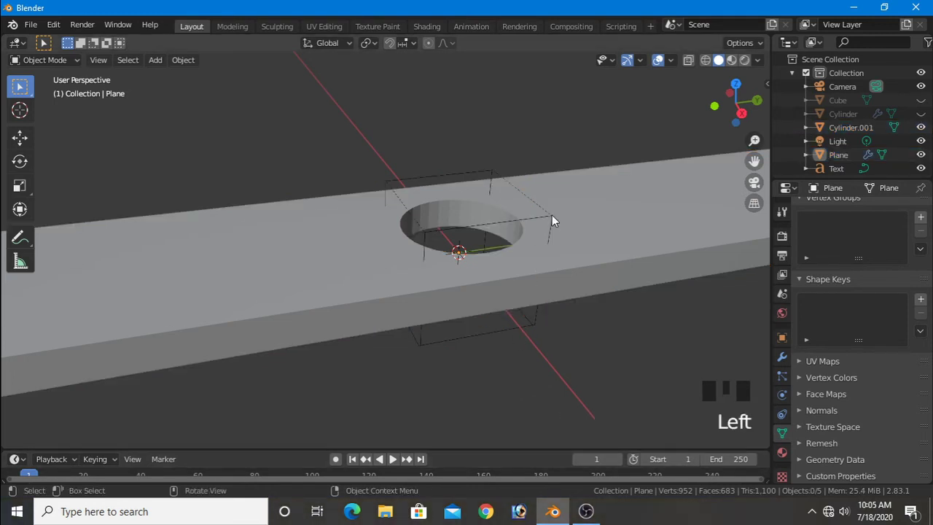
Step: Parent the hole-cutting cylinder to the arrow and add a large cube at the arrow's centre
{"action": "left_click", "coordinate": [555, 219]}
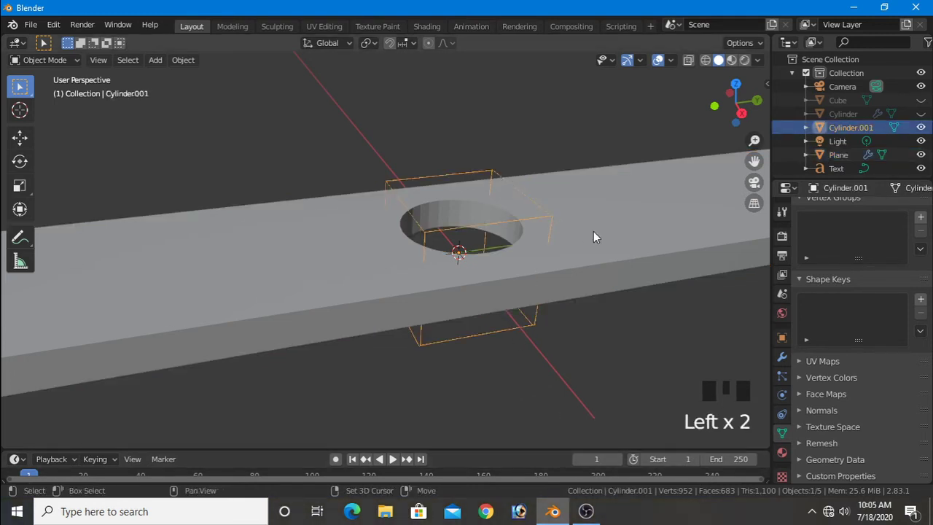
{"action": "left_click", "coordinate": [616, 239]}
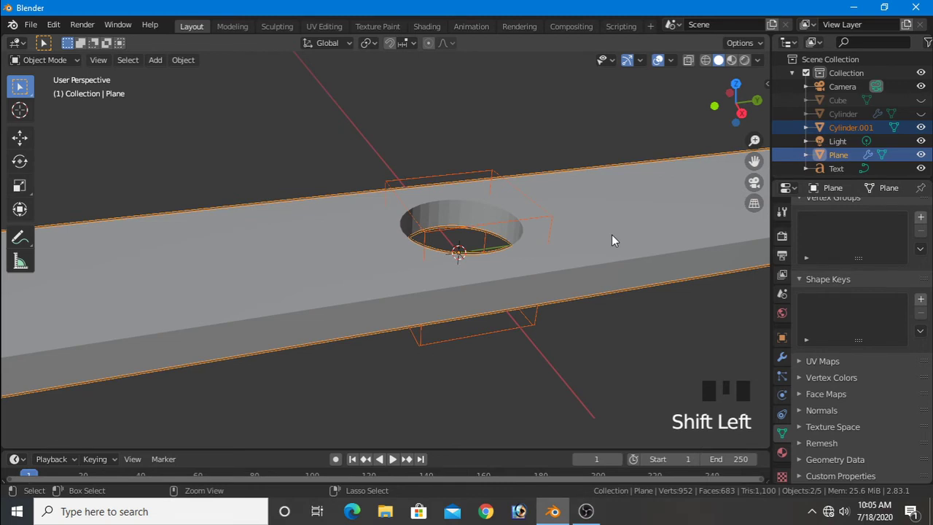
{"action": "key", "text": "ctrl+p"}
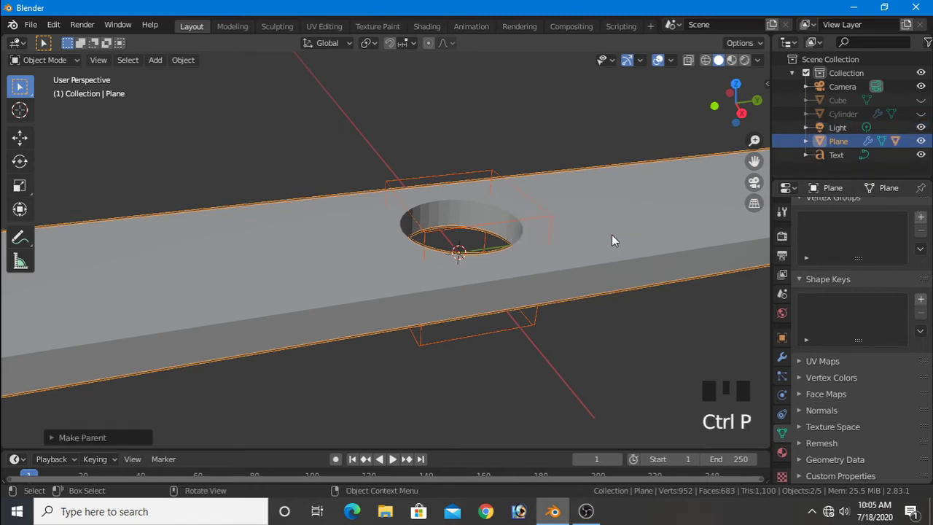
{"action": "left_click", "coordinate": [469, 364]}
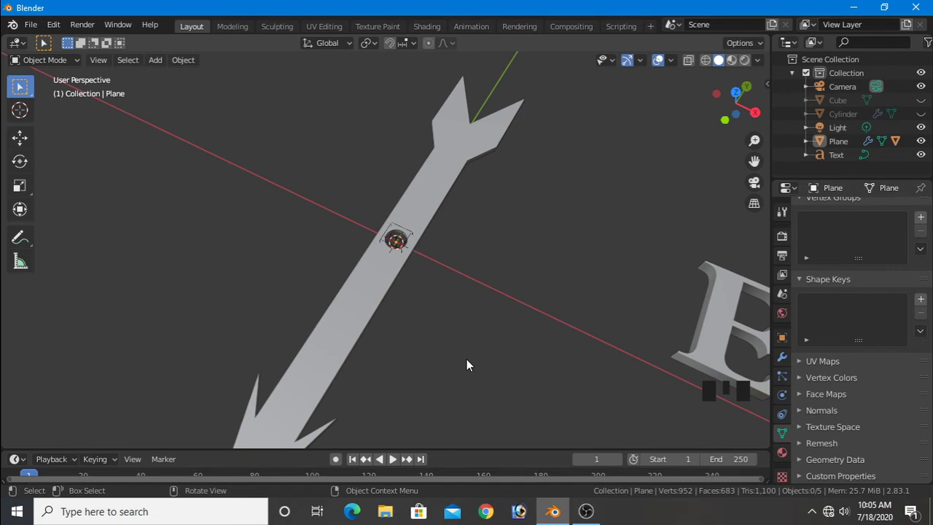
{"action": "left_click_drag", "start_coordinate": [162, 65], "coordinate": [309, 166]}
{"action": "scroll", "scroll_direction": "down", "scroll_amount": 3}
Step: Stretch the cube along Y into a thin strip and shrink it to fit inside the shaft
{"action": "key", "text": "KP_7"}
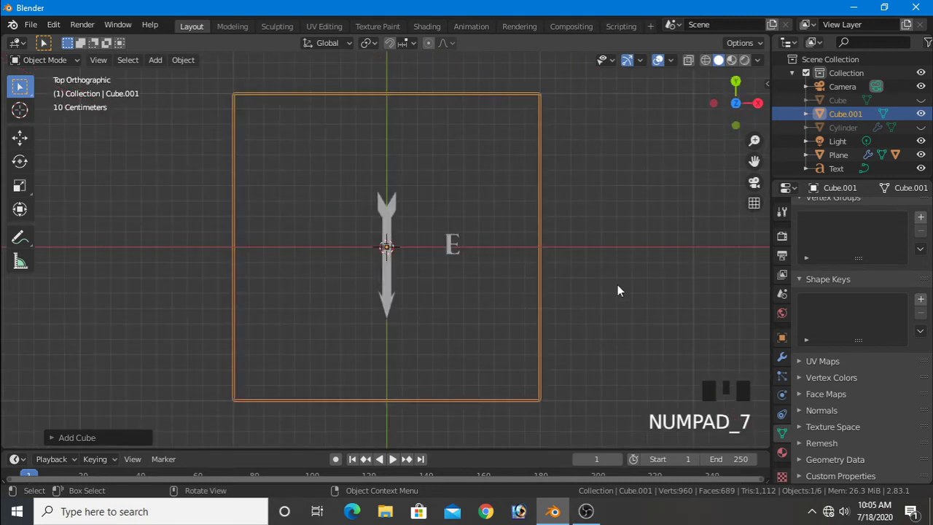
{"action": "key", "text": "s"}
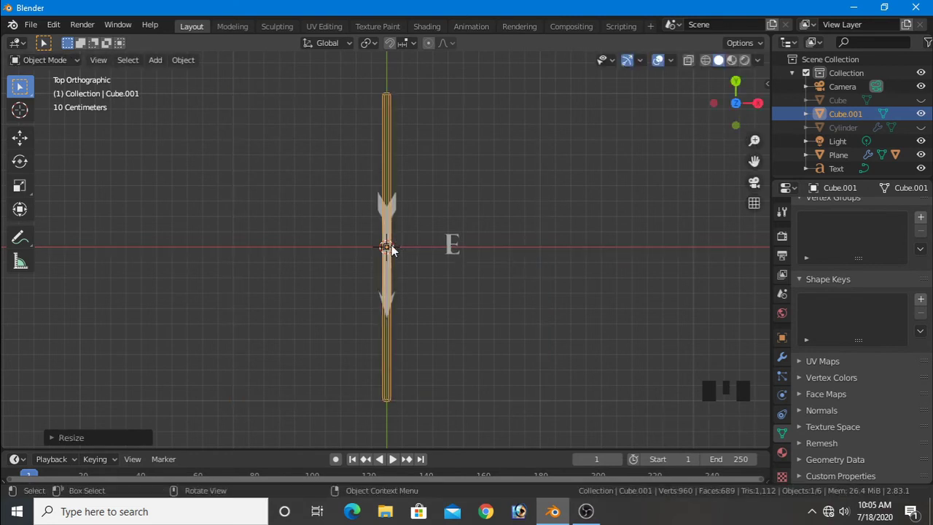
{"action": "scroll", "scroll_direction": "up", "scroll_amount": 3}
{"action": "key", "text": "s"}
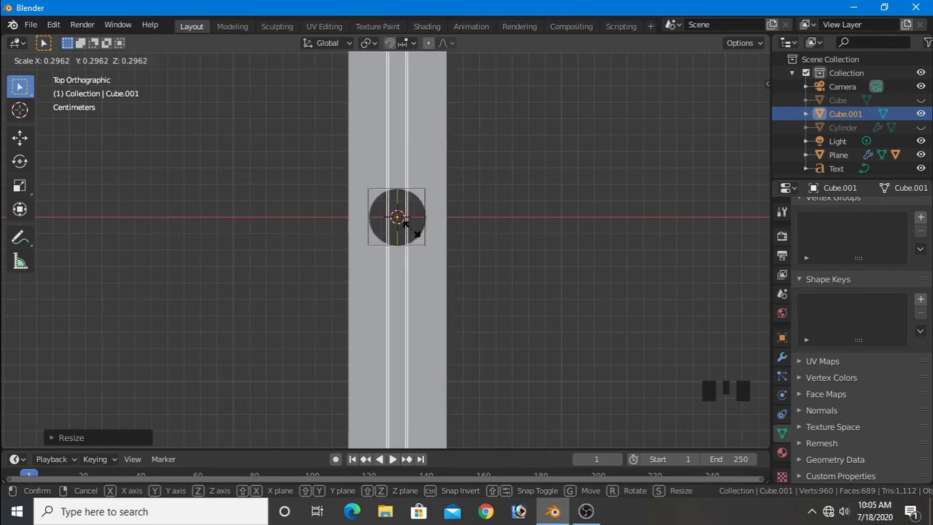
{"action": "key", "text": "s"}
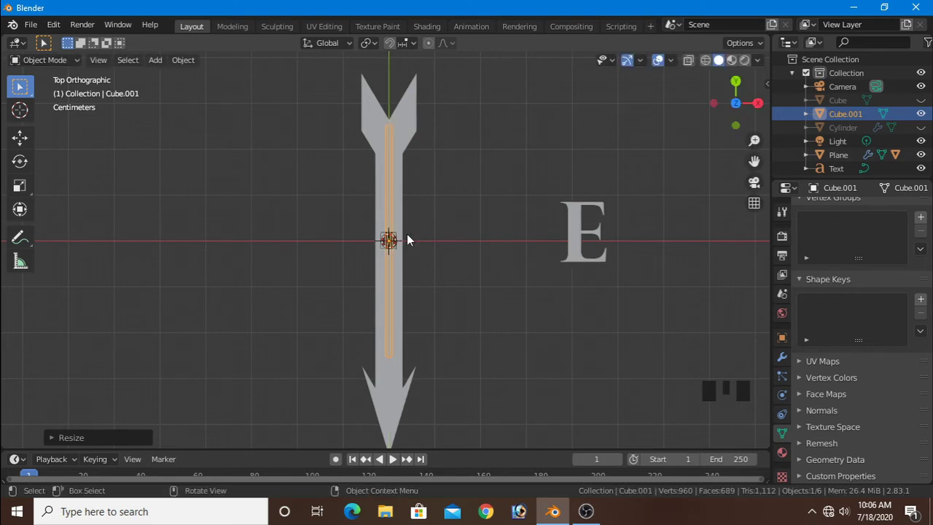
Step: Flatten the strip in height and move it into position along the arrow's shaft
{"action": "left_click_drag", "start_coordinate": [449, 275], "coordinate": [539, 324]}
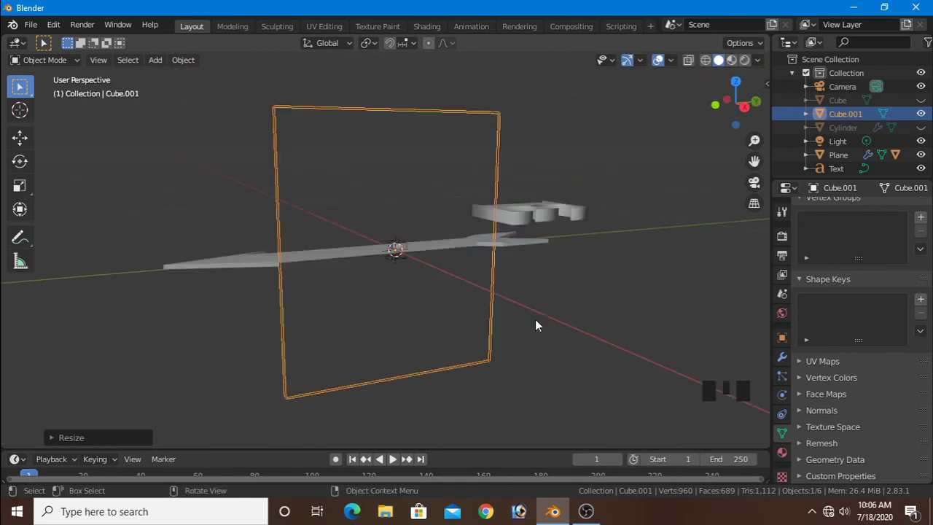
{"action": "key", "text": "s"}
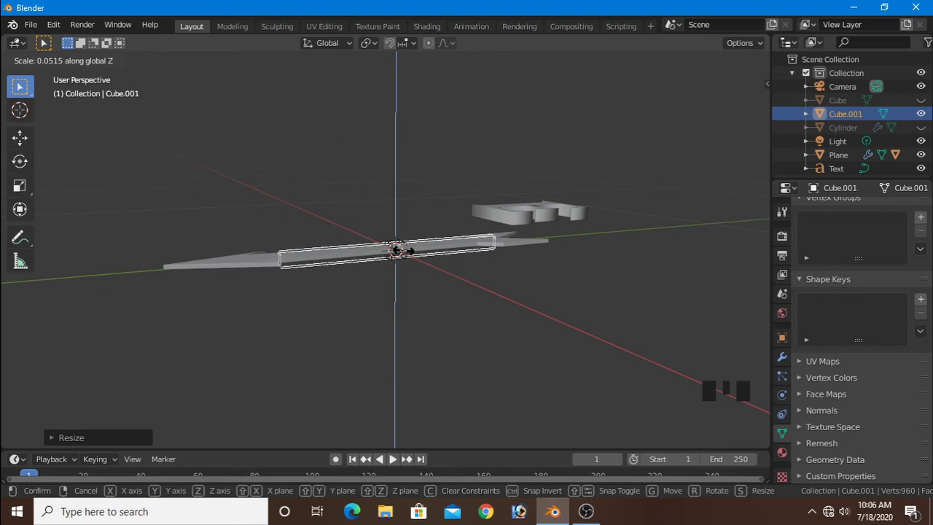
{"action": "key", "text": "KP_7"}
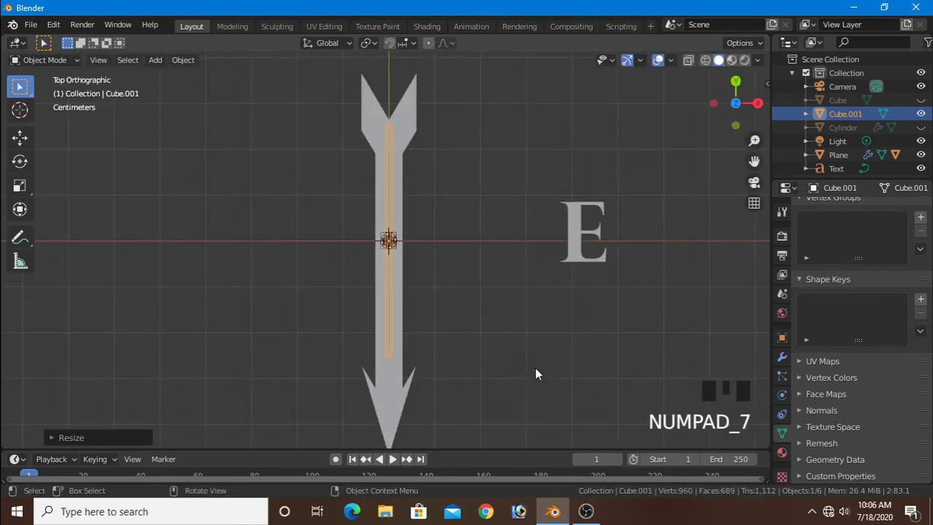
{"action": "key", "text": "g"}
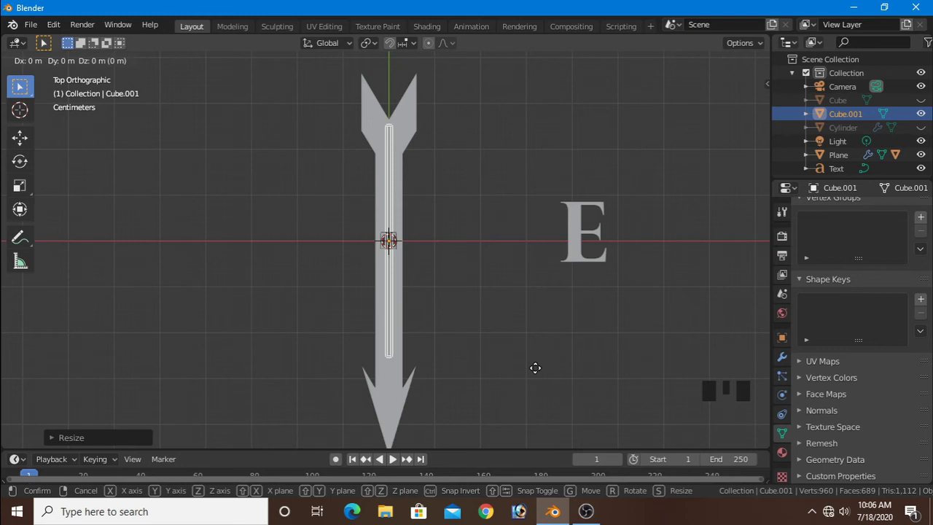
Step: Boolean-cut the bar's shape out of the arrow to form a slot along the shaft
{"action": "scroll", "scroll_direction": "up", "scroll_amount": 3}
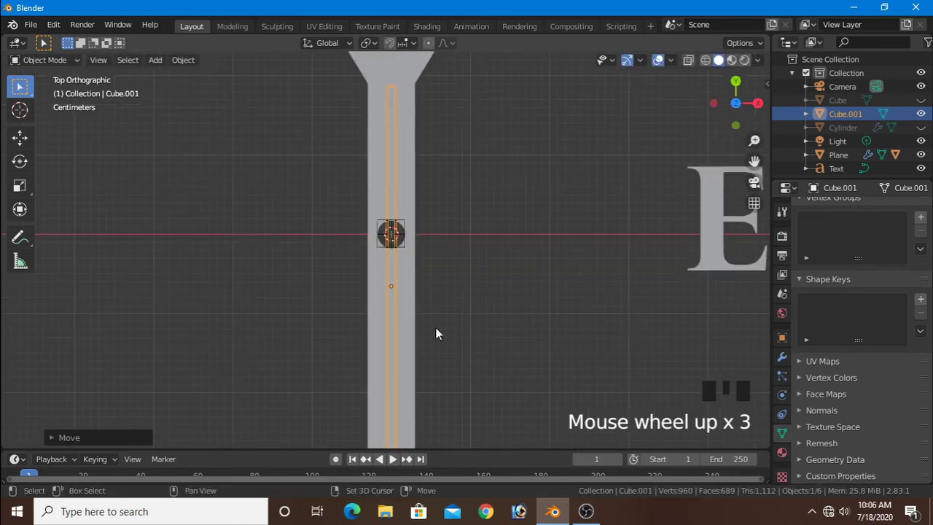
{"action": "left_click", "coordinate": [409, 325]}
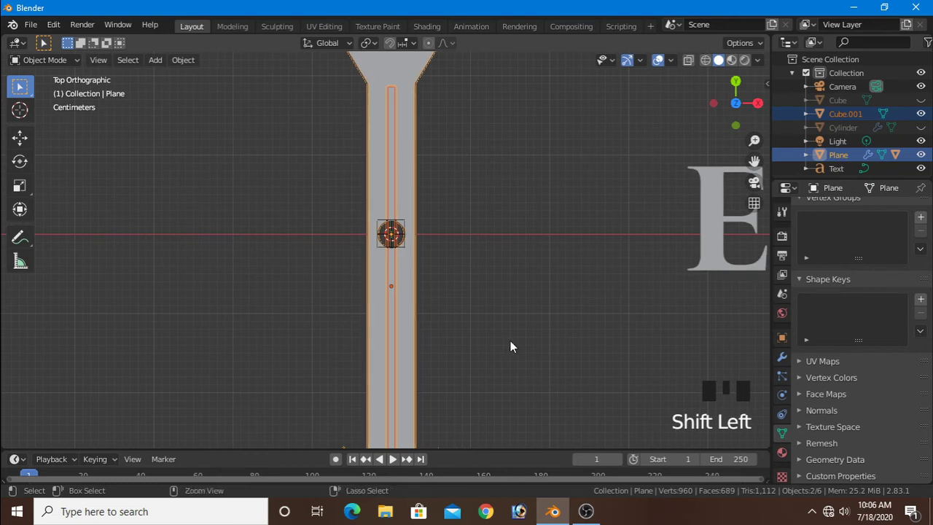
{"action": "key", "text": "ctrl+KP_Subtract"}
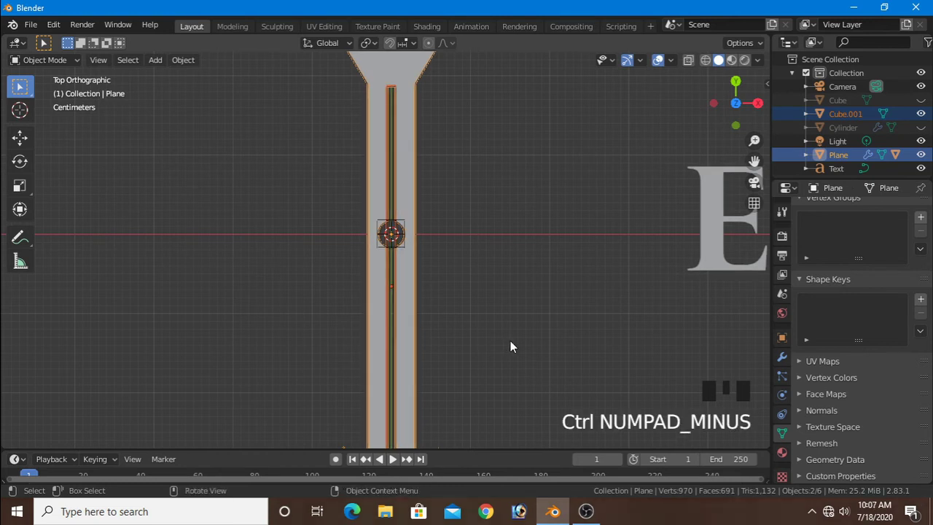
{"action": "left_click", "coordinate": [514, 345]}
Step: Parent the slot bar to the arrow
{"action": "left_click", "coordinate": [390, 314]}
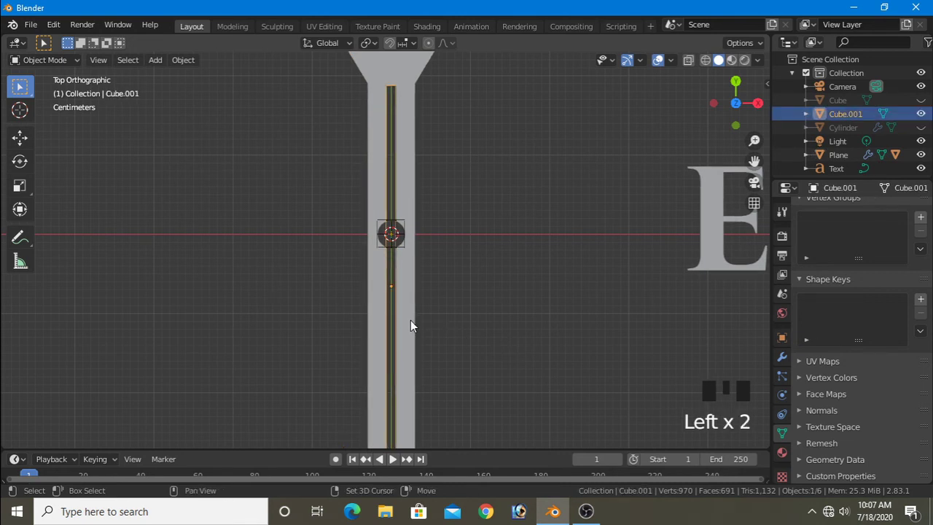
{"action": "left_click", "coordinate": [415, 323]}
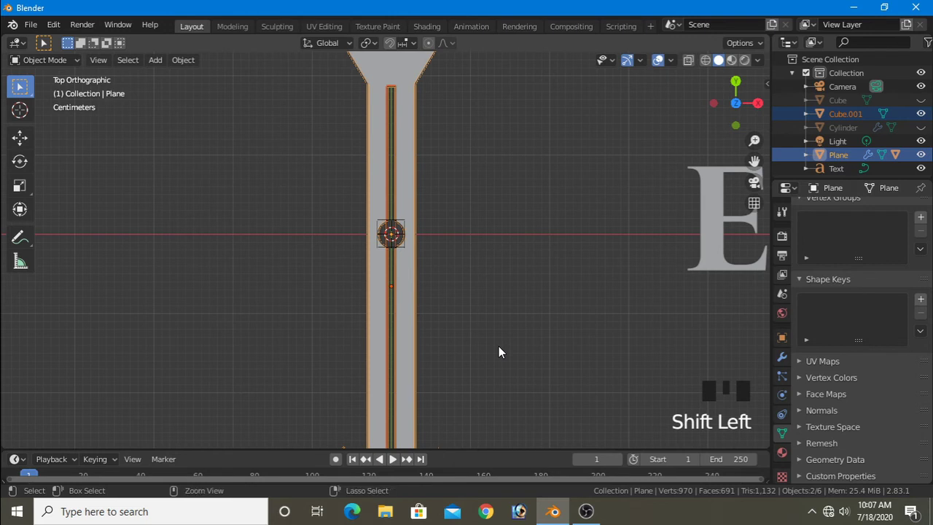
{"action": "key", "text": "ctrl+p"}
{"action": "left_click", "coordinate": [503, 350]}
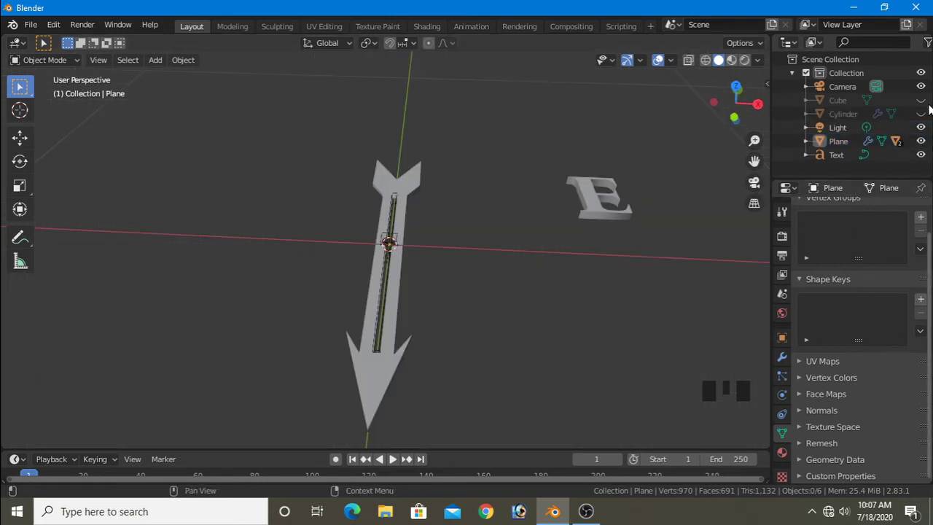
Step: Unhide the disc, raise the arrow above it and scale it down to about 0.78 over the nub
{"action": "left_click", "coordinate": [924, 101]}
{"action": "left_click", "coordinate": [928, 110]}
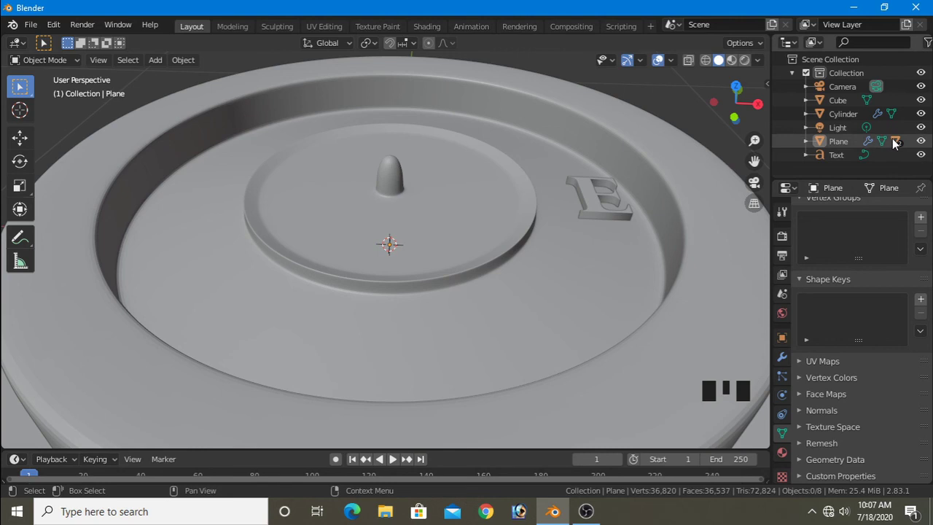
{"action": "left_click", "coordinate": [848, 146]}
{"action": "key", "text": "g"}
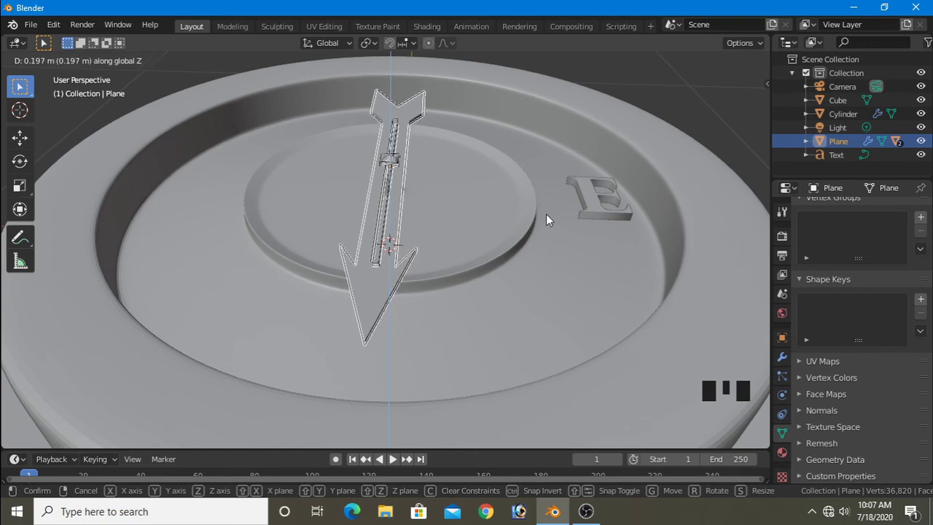
{"action": "scroll", "scroll_direction": "up", "scroll_amount": 3}
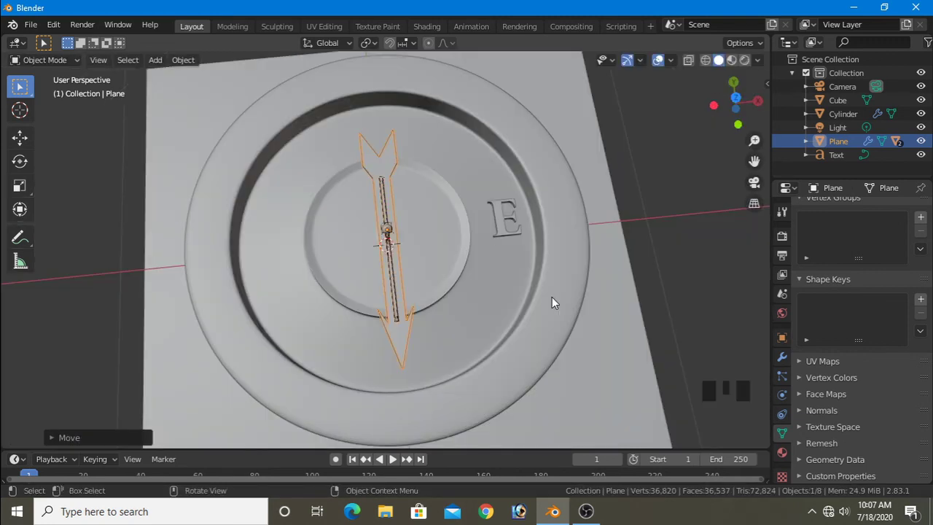
{"action": "key", "text": "s"}
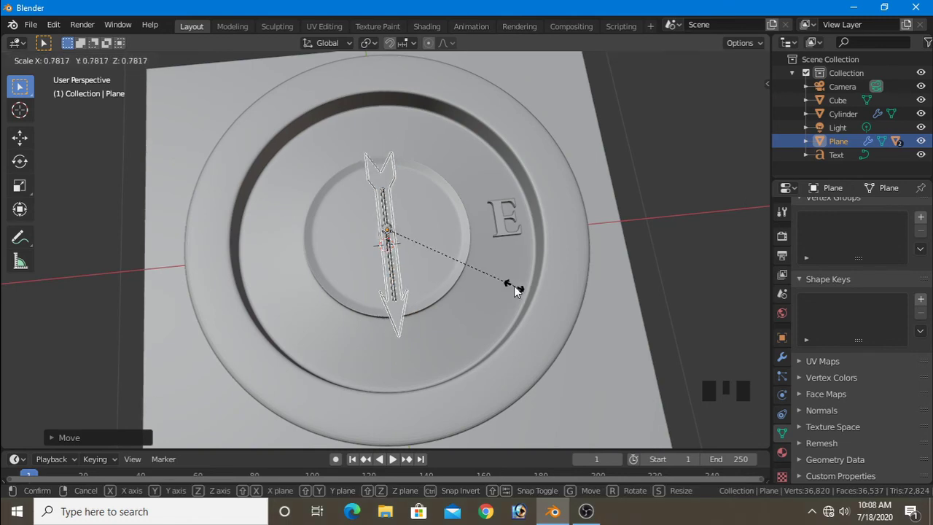
{"action": "scroll", "scroll_direction": "up", "scroll_amount": 3}
Step: Lower the arrow about a centimetre so its slot sits down around the central nub
{"action": "scroll", "scroll_direction": "up", "scroll_amount": 3}
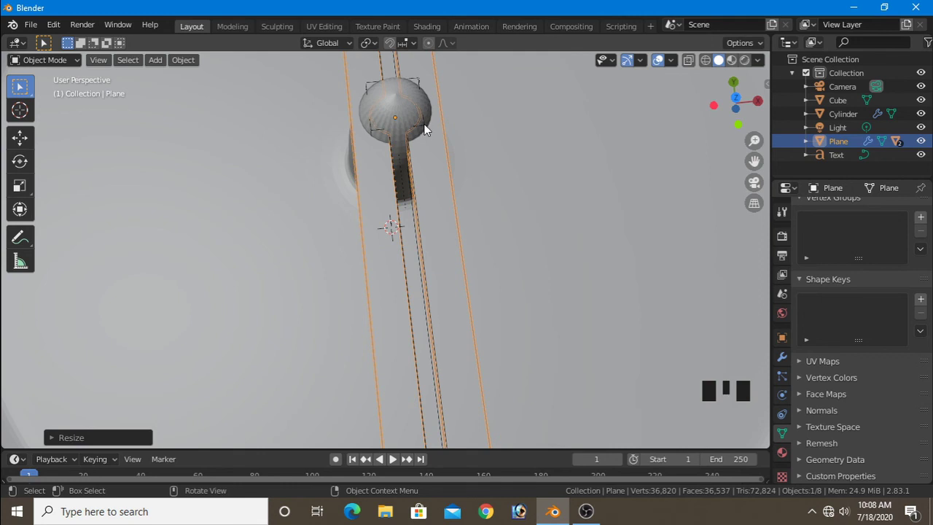
{"action": "left_click", "coordinate": [427, 128]}
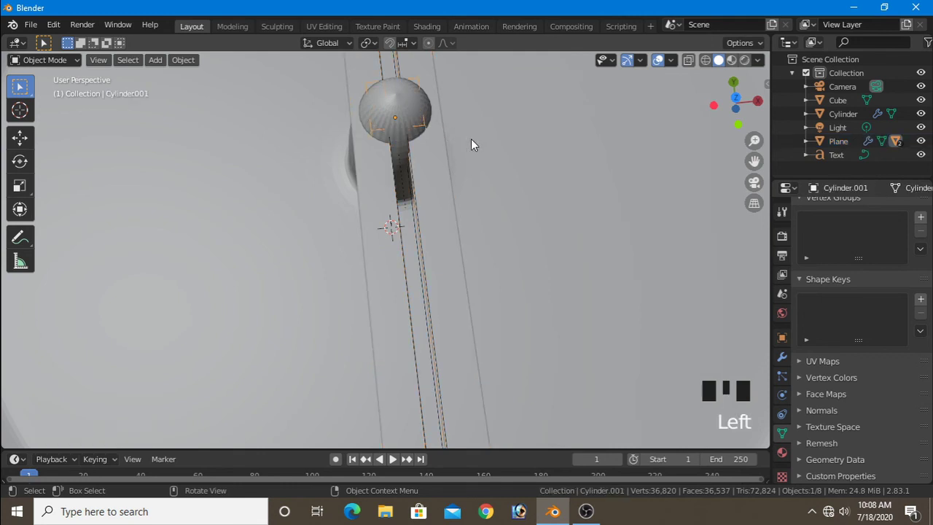
{"action": "key", "text": "s"}
{"action": "left_click", "coordinate": [518, 168]}
{"action": "left_click", "coordinate": [444, 188]}
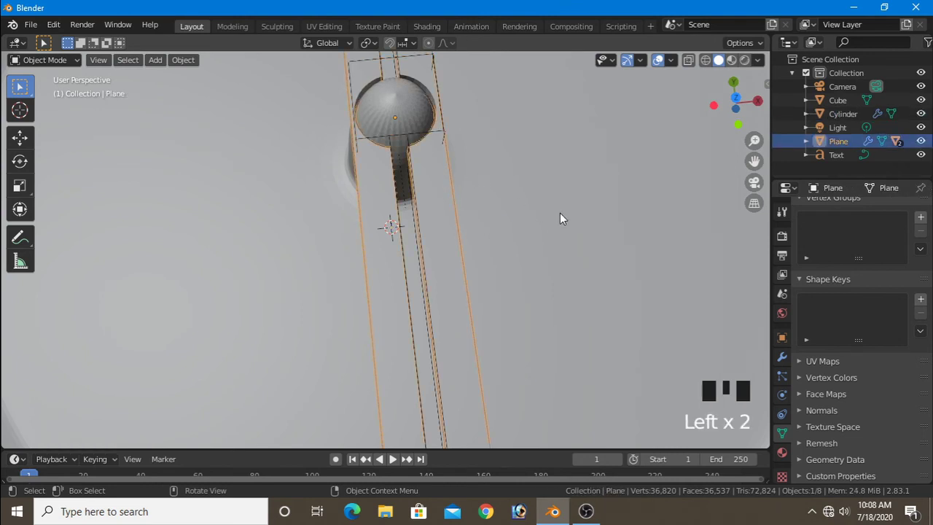
{"action": "key", "text": "g"}
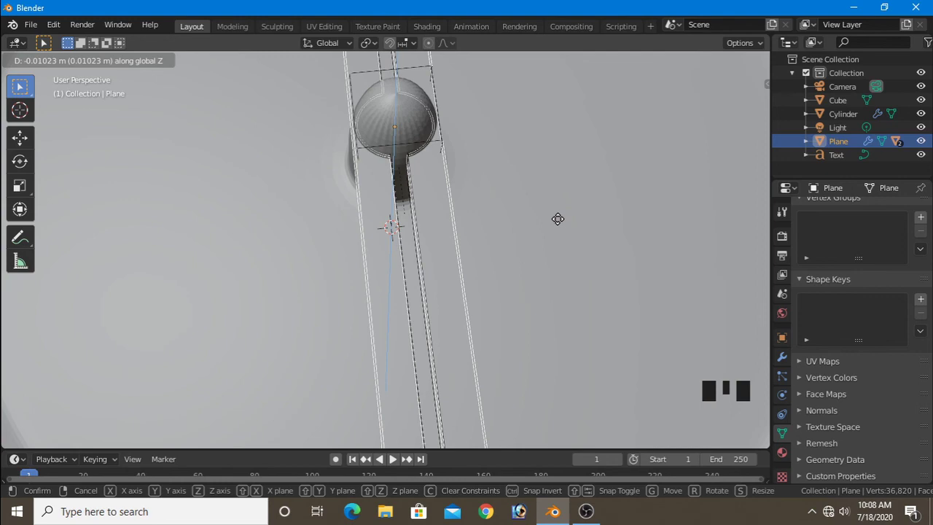
Step: Scale the nub's edge rings in to about 0.72 so it fits through the arrow's slot
{"action": "left_click", "coordinate": [551, 220]}
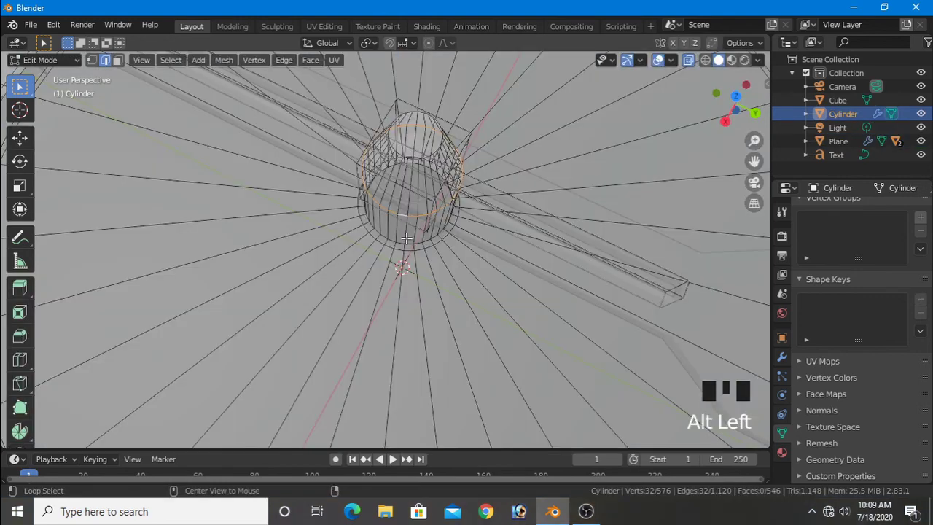
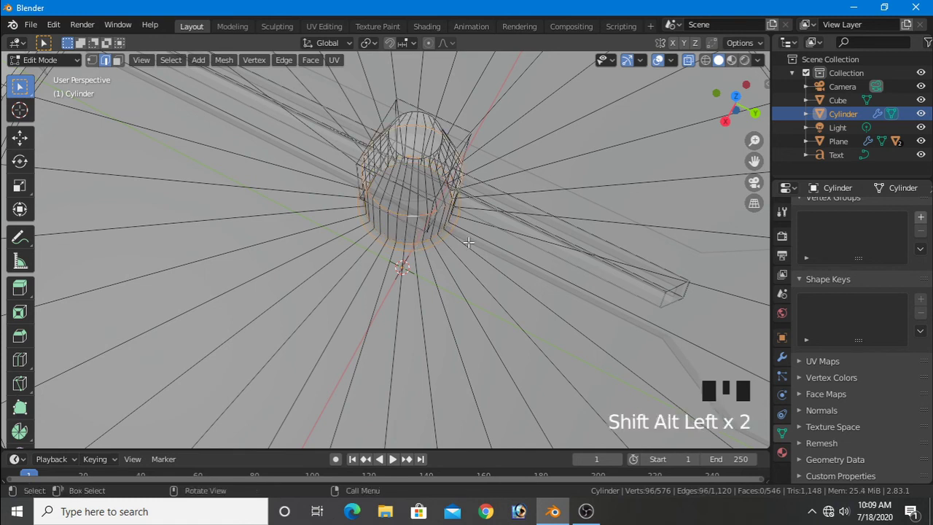
{"action": "key", "text": "s"}
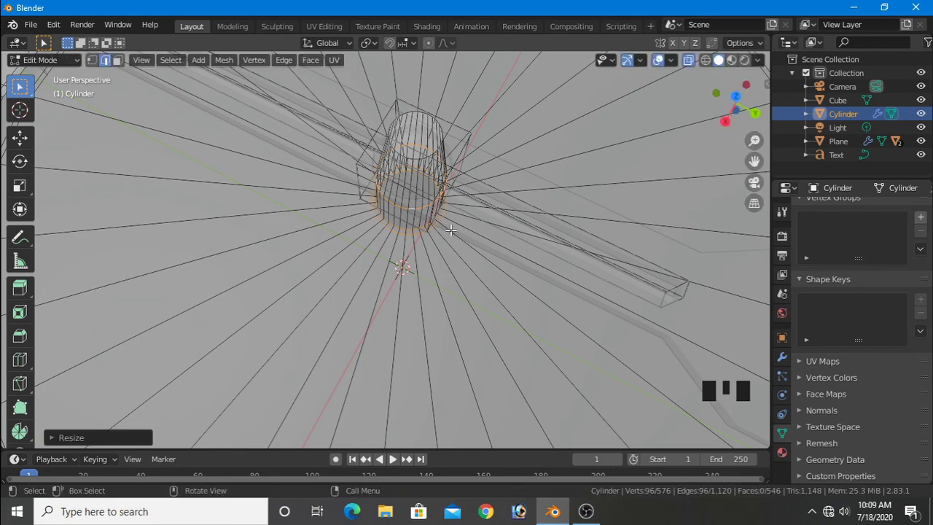
{"action": "key", "text": "KP_7"}
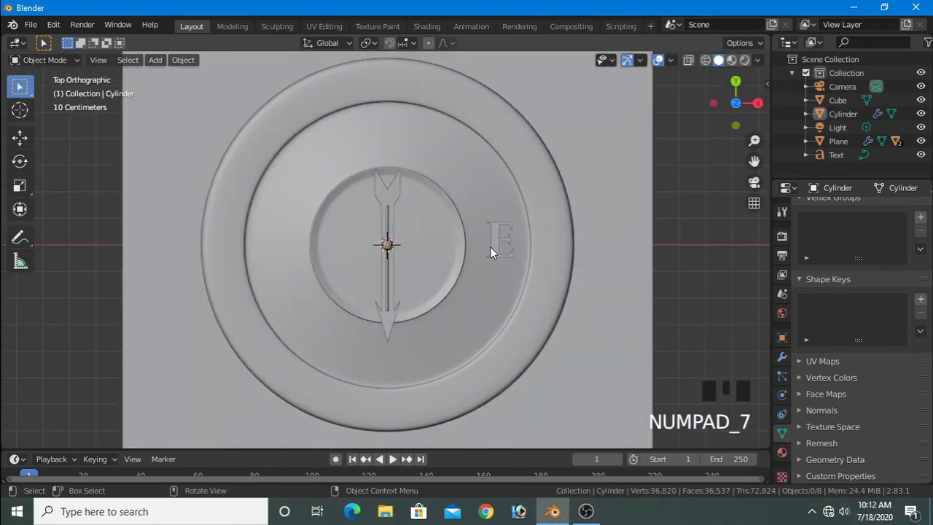